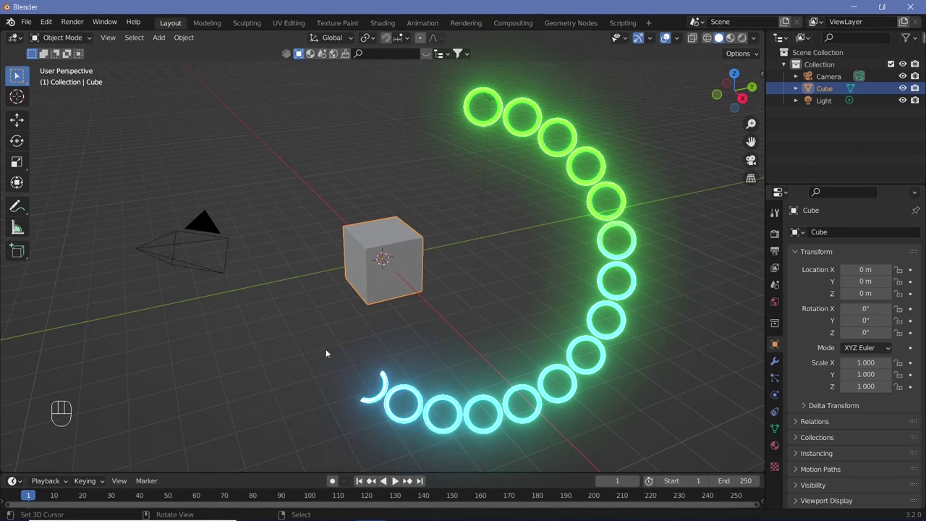
Step: Orbit the viewport to look at the default scene before clearing the cube
middle_click(384, 284)
Step: Delete the default cube and add a UV sphere with level-2 subdivision smoothing
key(x)
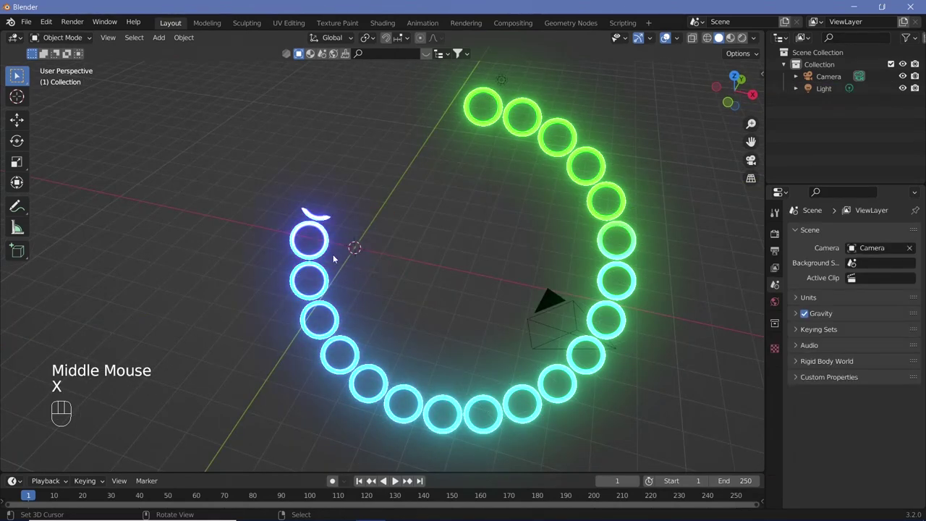
key(shift+a)
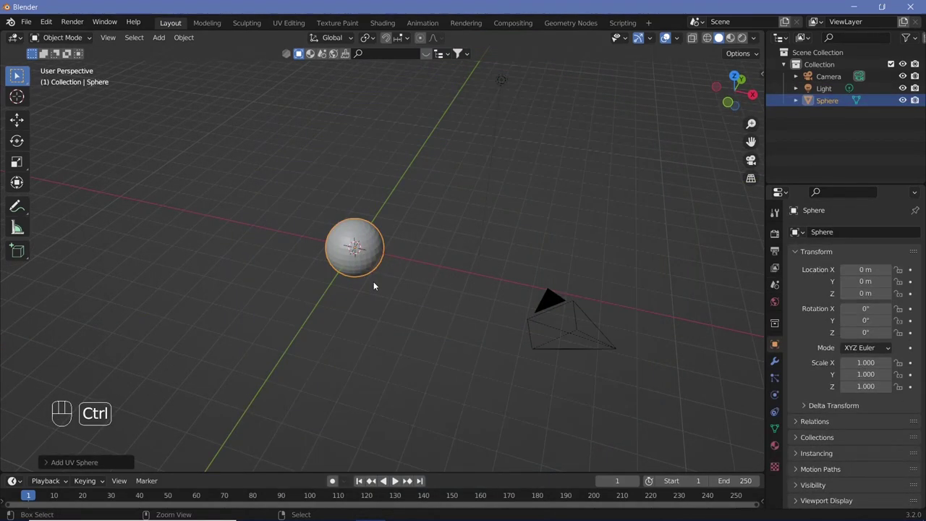
key(ctrl+2)
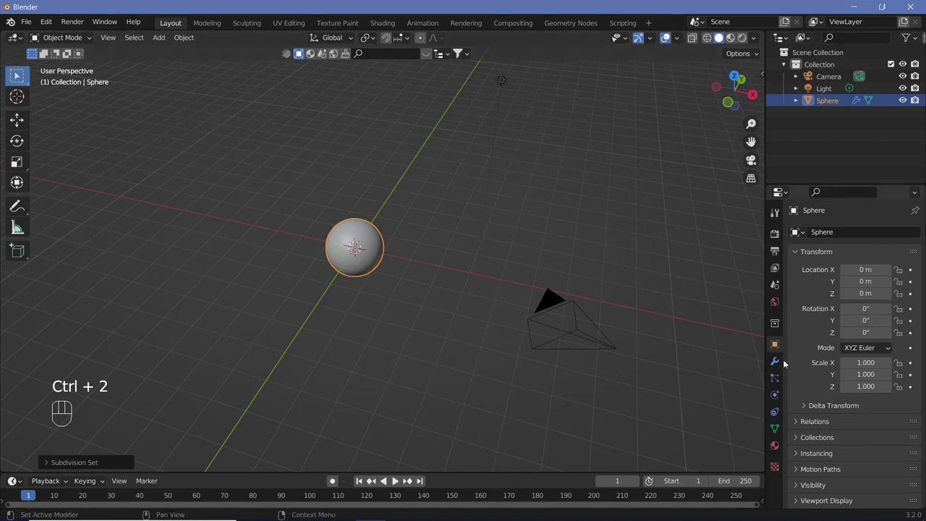
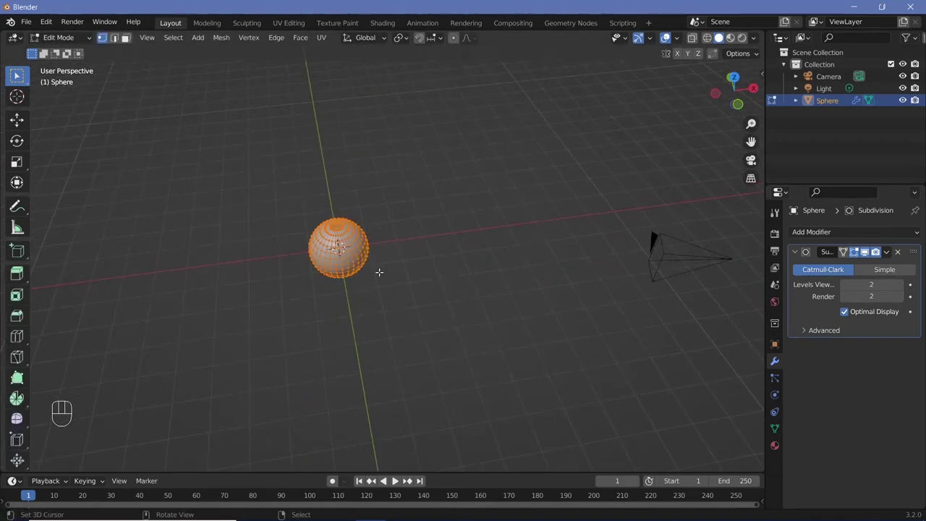
Step: Offset the sphere's geometry −8 along X in Edit Mode and return to Object Mode
key(g)
key(x)
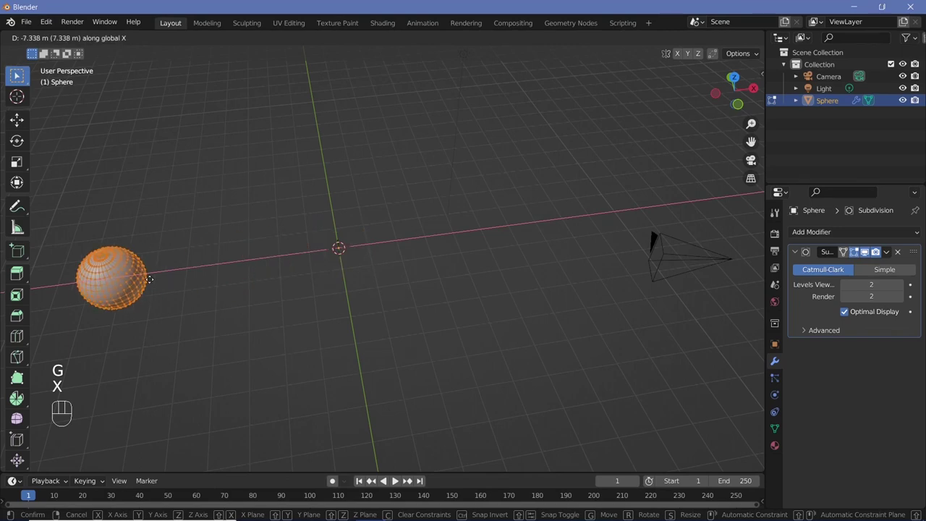
key(-)
key(8)
key(Return)
scroll(down, 3)
key(Tab)
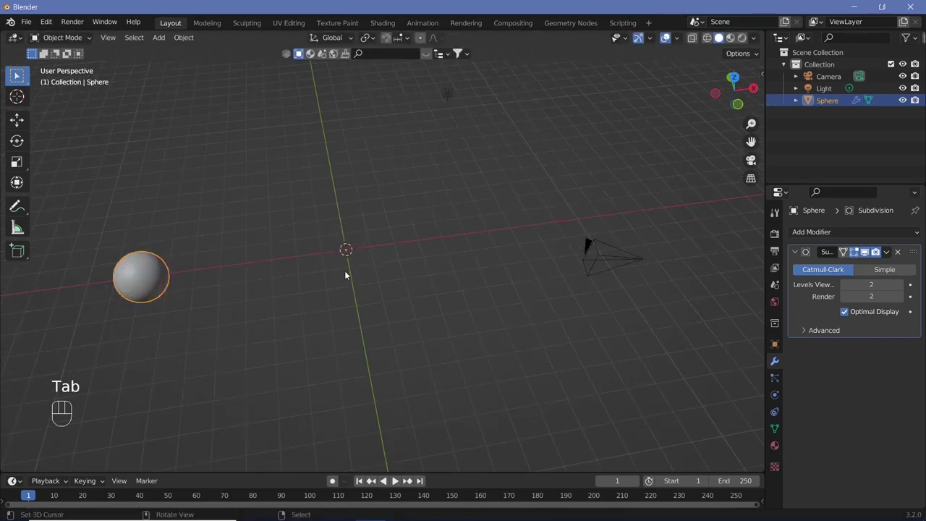
Step: Undo and reapply the −8 X offset so the sphere sits off-centre from the origin
right_click(149, 279)
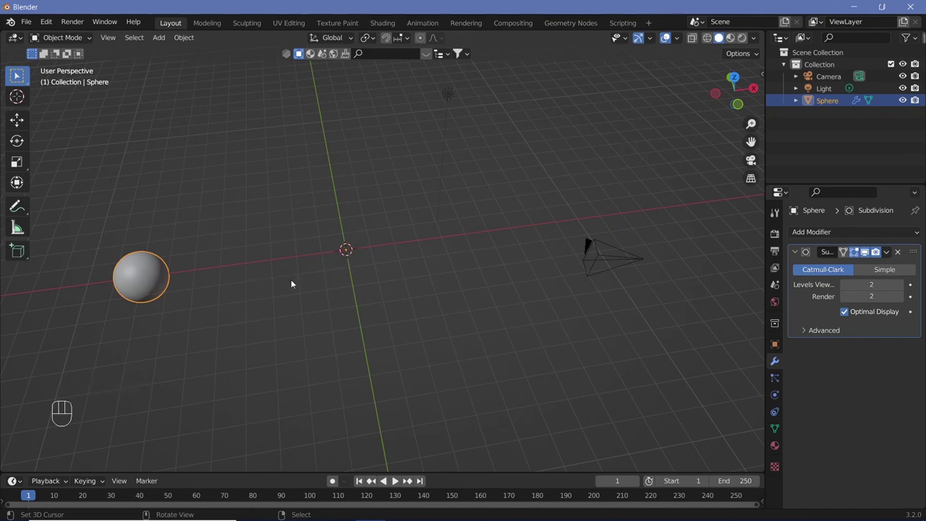
key(ctrl+z)
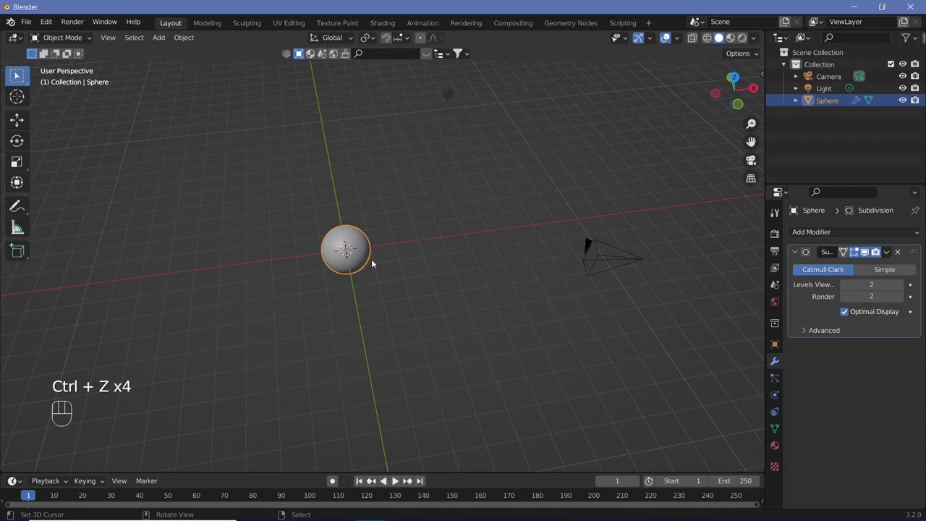
key(g)
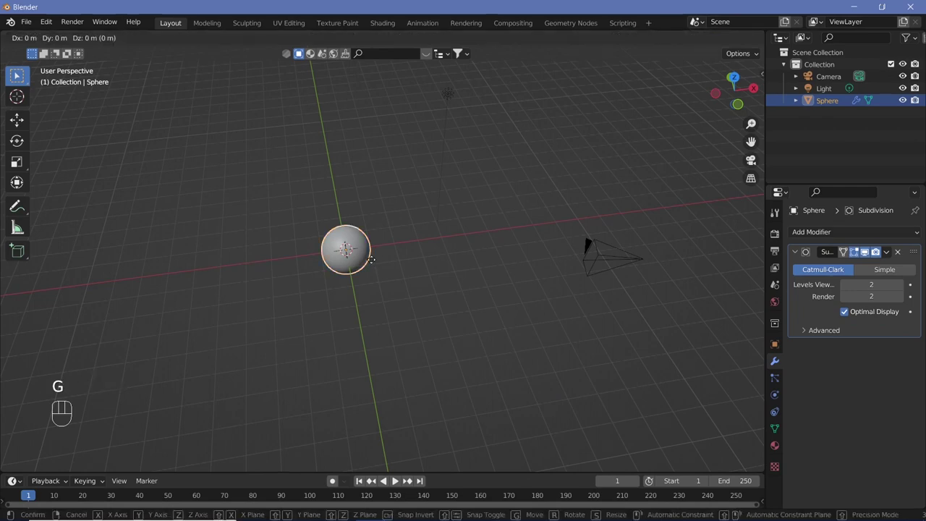
key(x)
key(-)
key(8)
key(Return)
key(shift+s)
drag(192, 41, 330, 87)
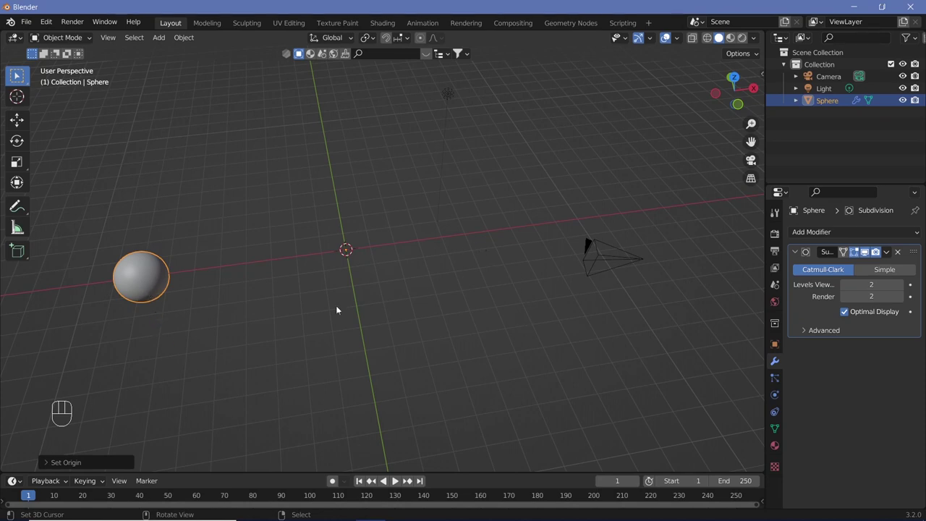
Step: Add an Empty at the origin and rotate it 15° around Z
key(shift+a)
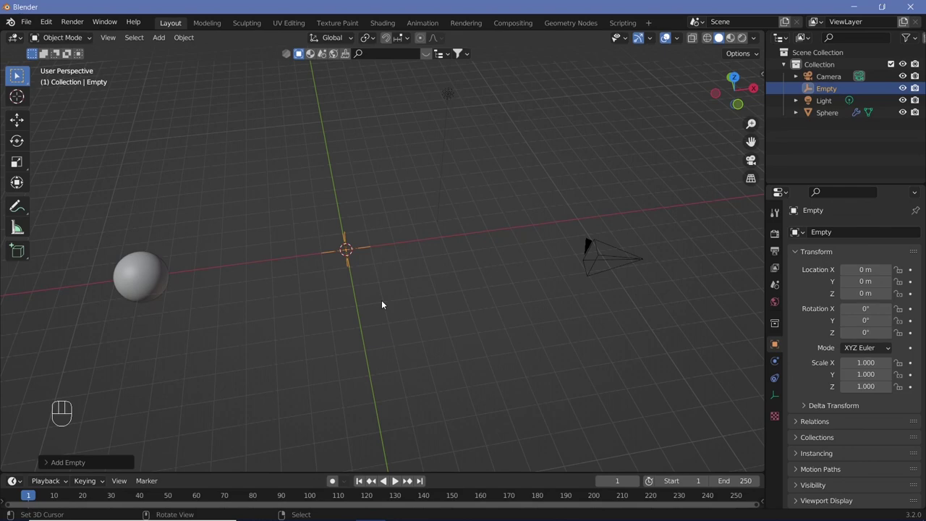
key(r)
key(z)
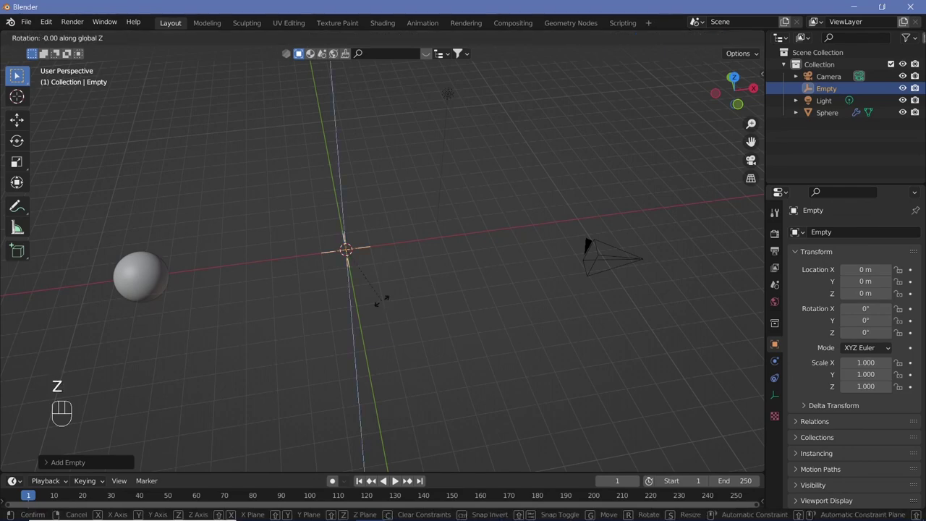
key(1)
key(5)
key(Return)
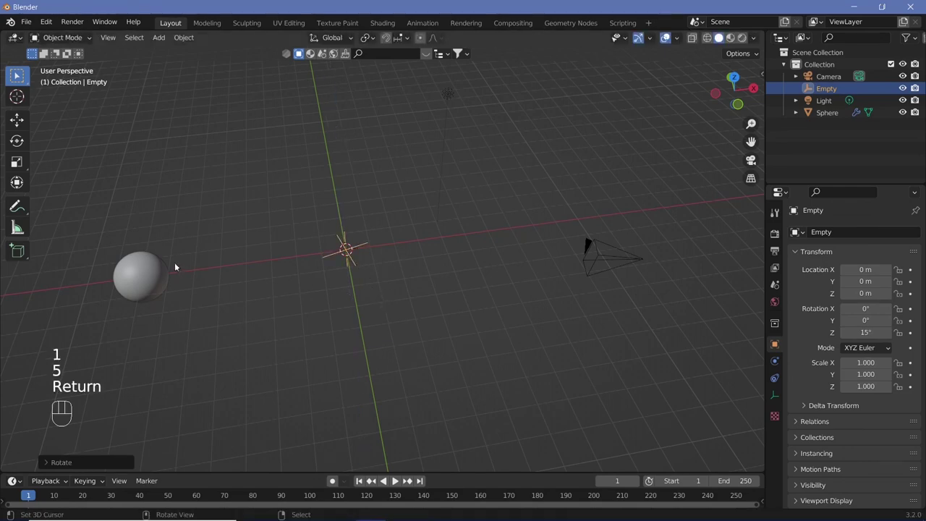
Step: Give the sphere an Array modifier: Relative Offset off, Object Offset driven by the Empty, Count 30
right_click(156, 266)
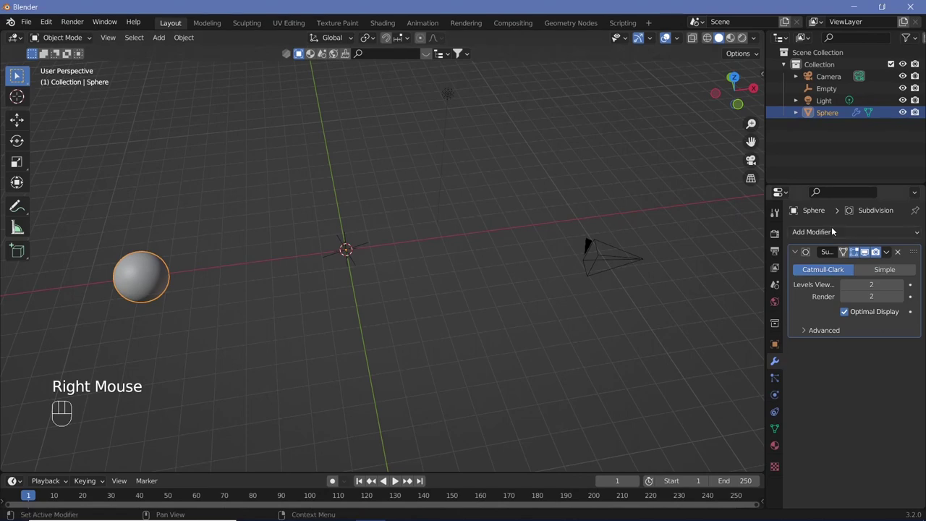
drag(835, 230, 716, 271)
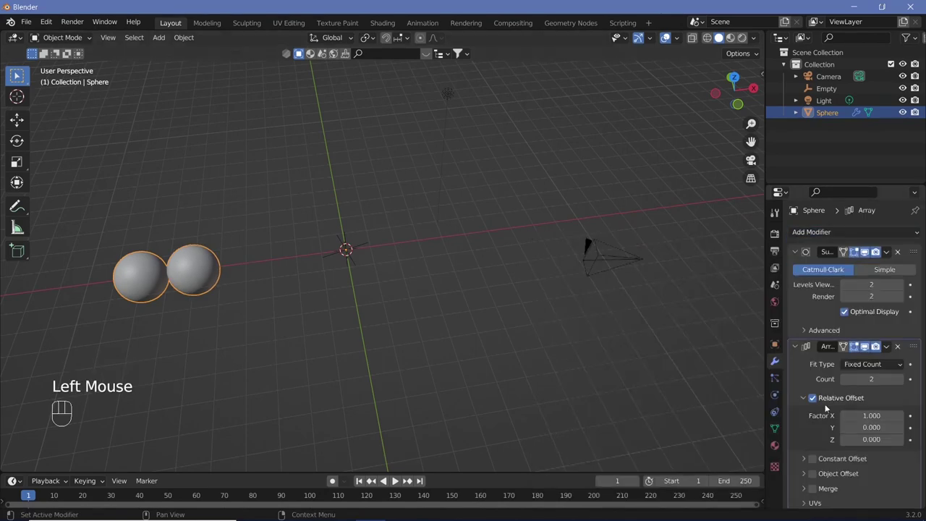
scroll(down, 3)
click(817, 383)
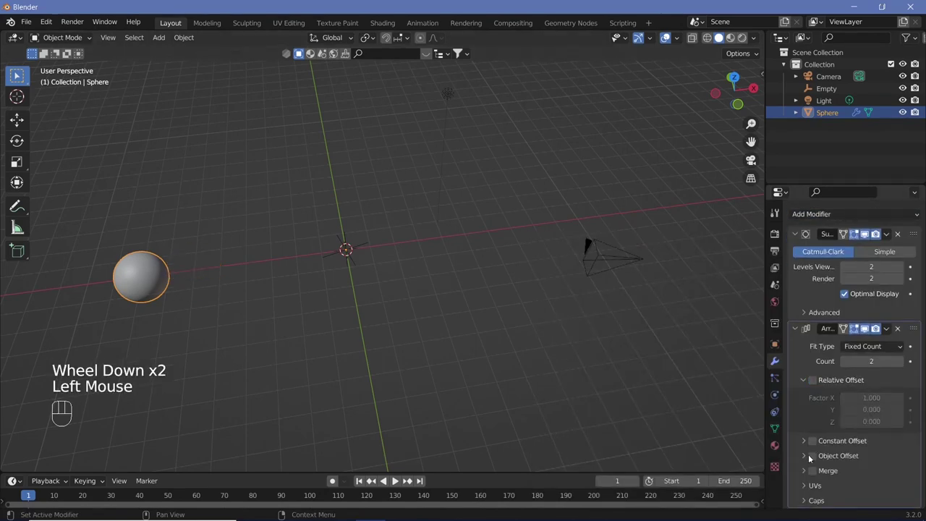
click(815, 458)
drag(805, 457, 857, 463)
click(900, 477)
scroll(down, 3)
drag(269, 301, 254, 323)
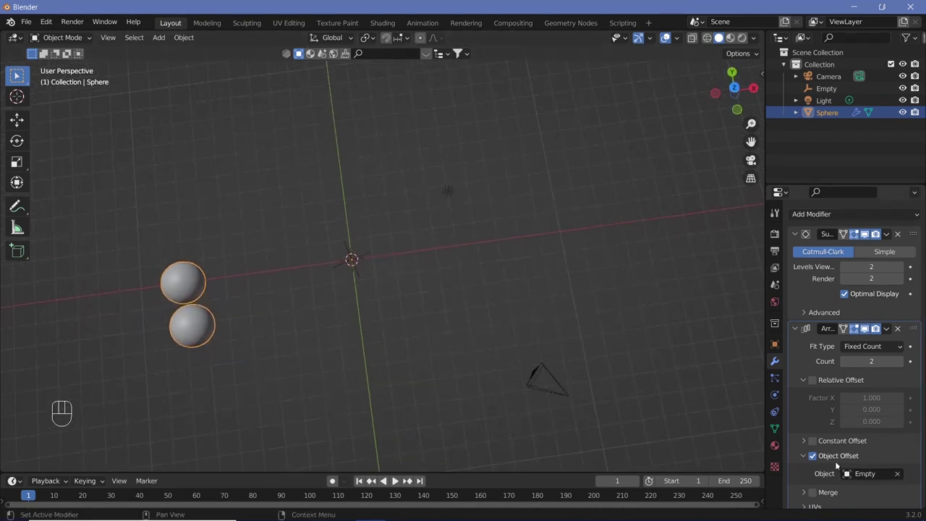
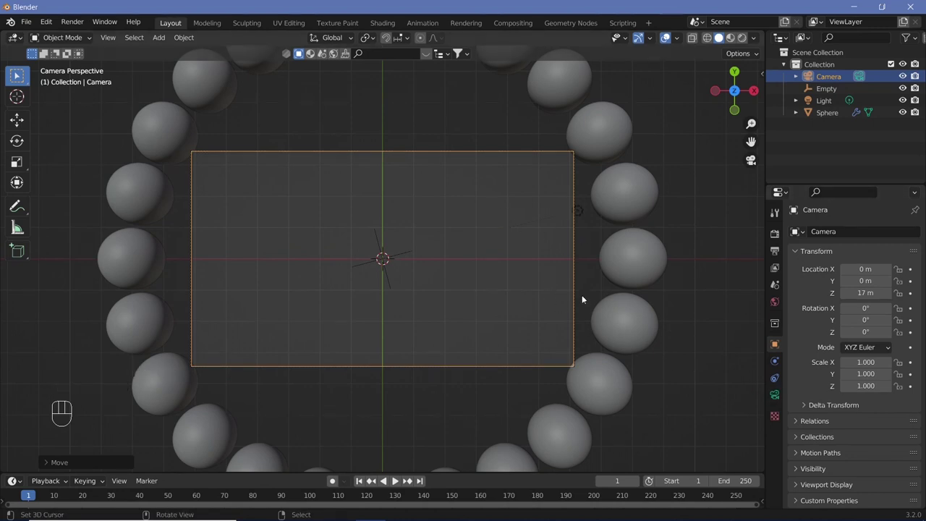
Step: Adjust the camera's Orthographic Scale so the whole sphere ring fits the frame
drag(773, 399, 860, 299)
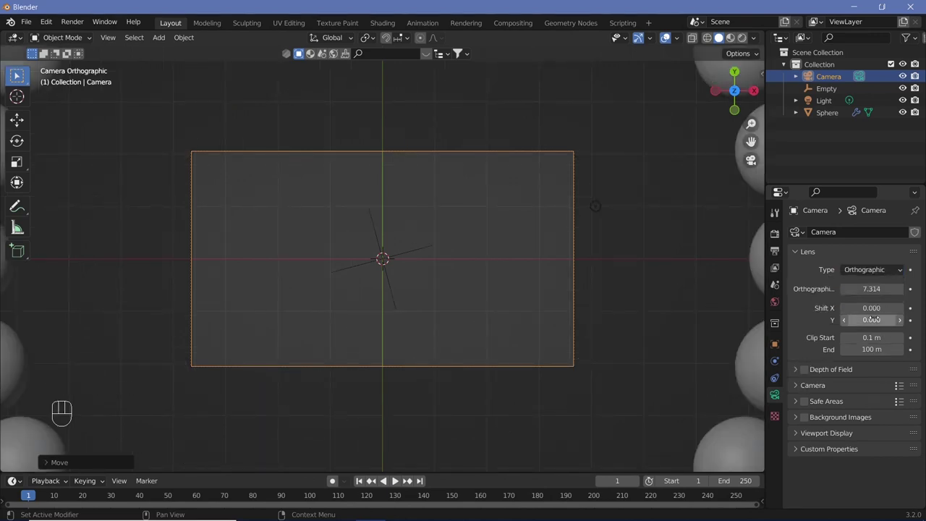
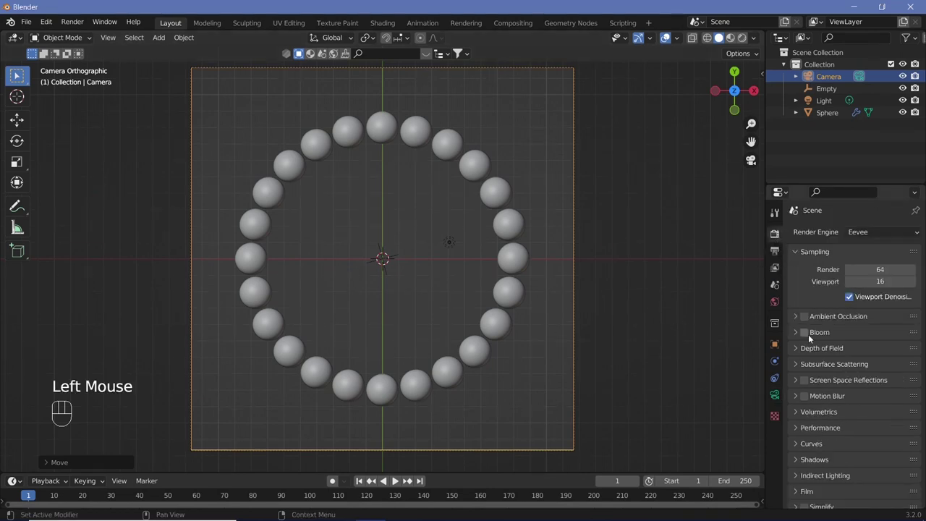
Step: Enable Bloom in the Eevee render settings and reveal its options
click(811, 335)
click(799, 335)
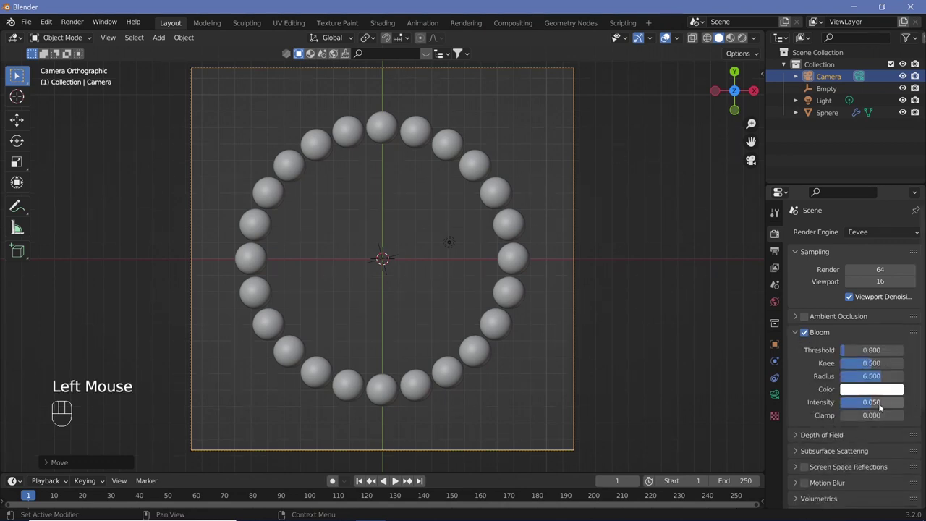
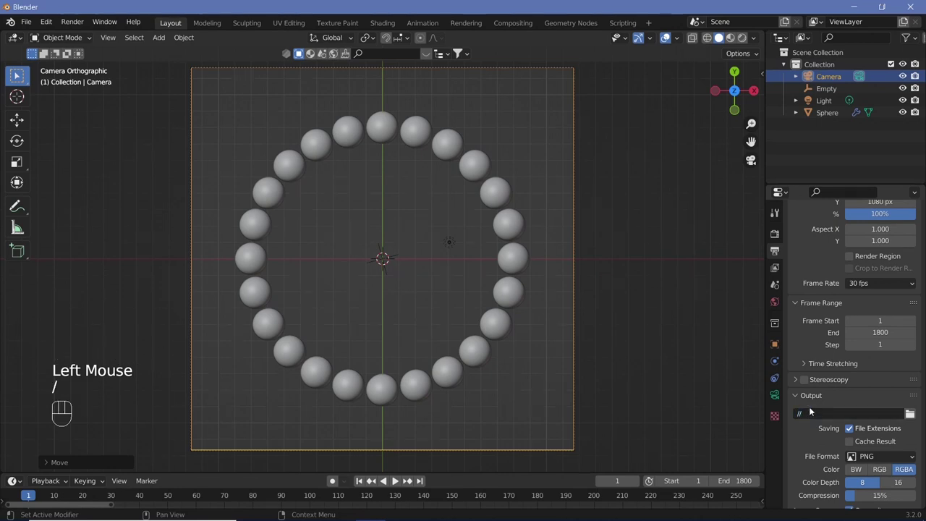
Step: Set the render output File Format to FFmpeg Video and expand the Encoding settings
scroll(down, 3)
scroll(down, 3)
scroll(down, 3)
drag(877, 386, 861, 441)
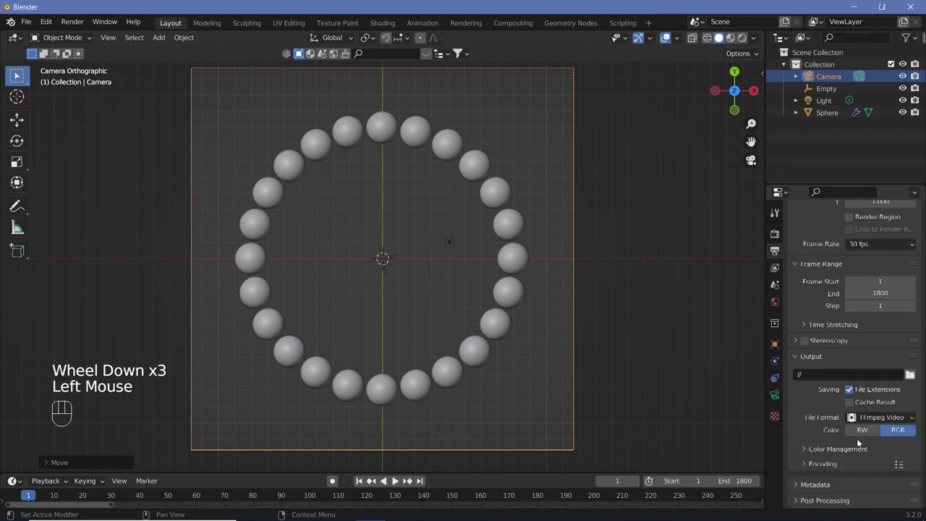
click(812, 475)
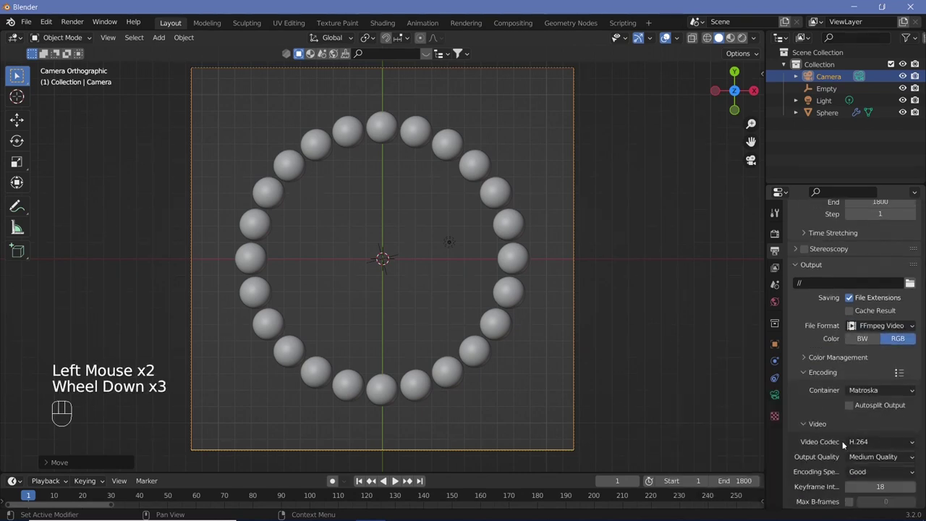
scroll(down, 3)
scroll(down, 3)
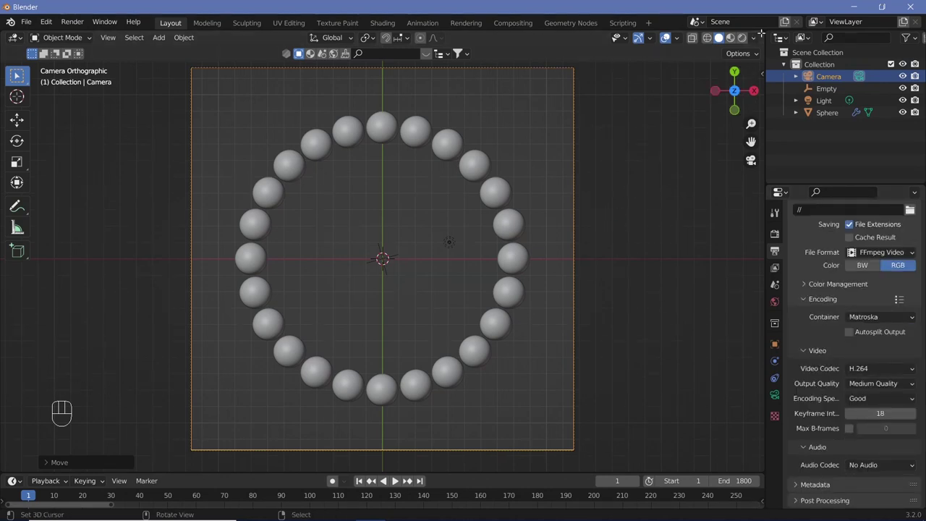
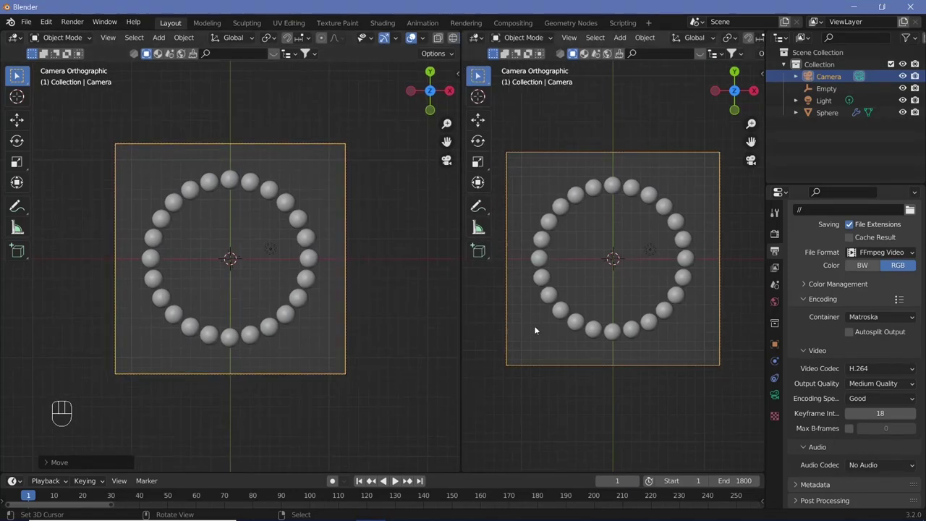
Step: Select the sphere ring and set its material to Alpha Blend with Show Backface turned off
drag(452, 50, 121, 149)
key(n)
right_click(314, 259)
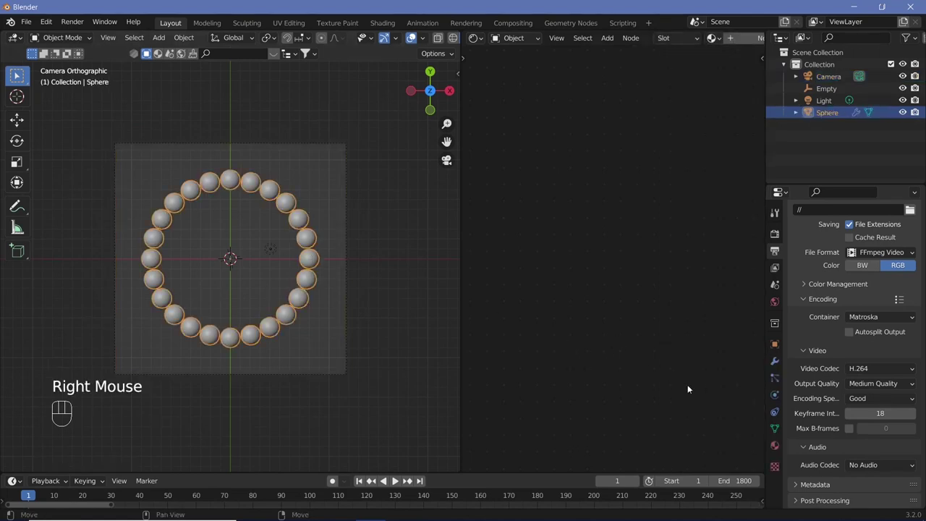
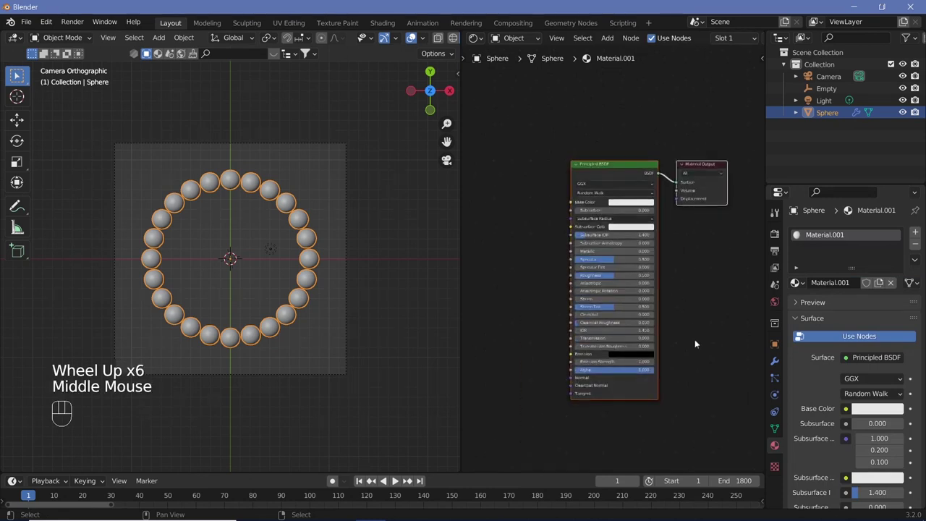
scroll(down, 3)
scroll(down, 3)
drag(888, 400, 872, 449)
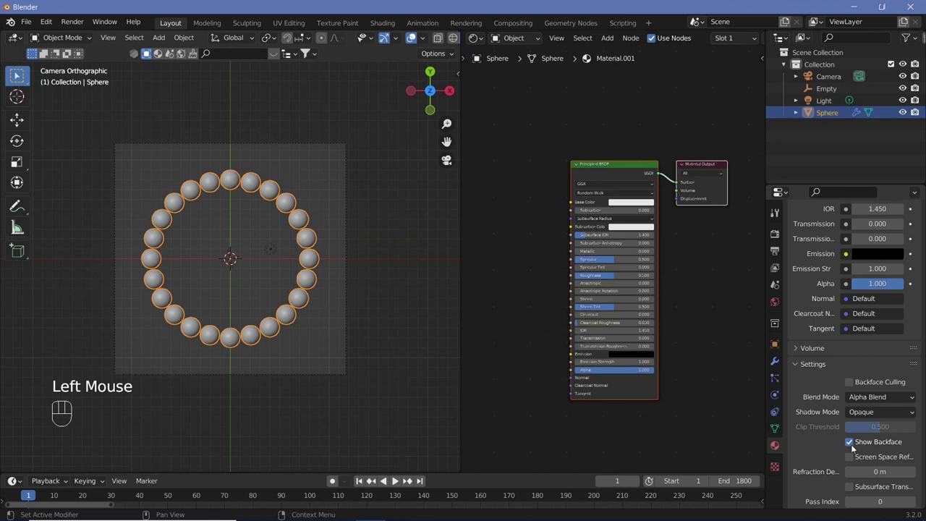
click(855, 447)
scroll(down, 3)
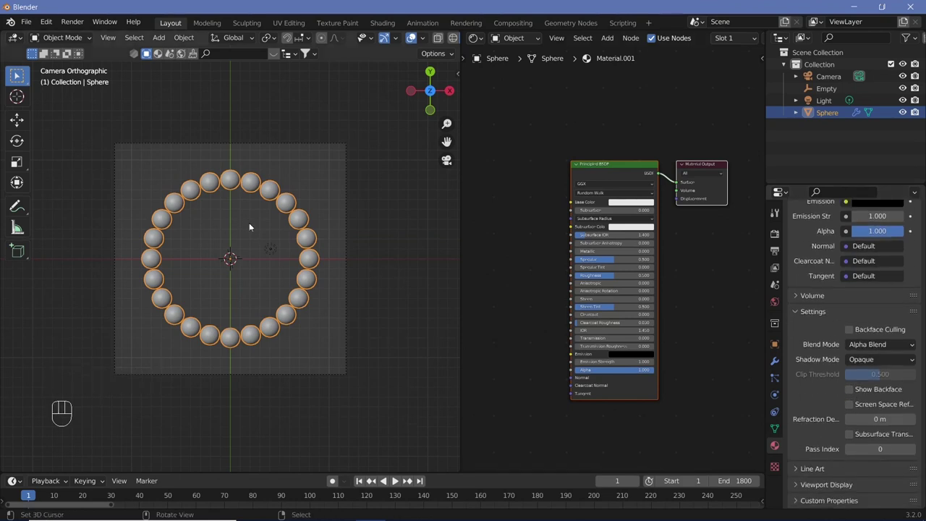
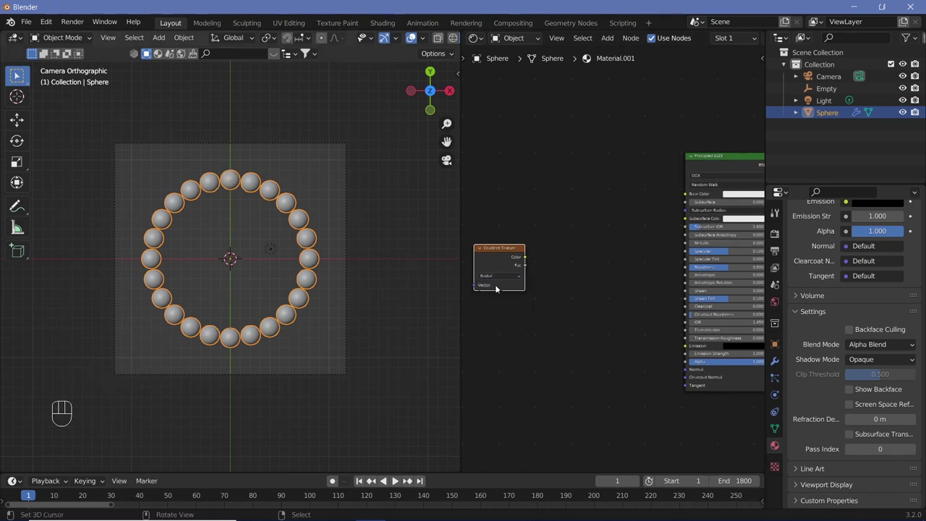
Step: Preview the Gradient Texture output on the spheres with the viewport in Material Preview
click(508, 255)
click(507, 255)
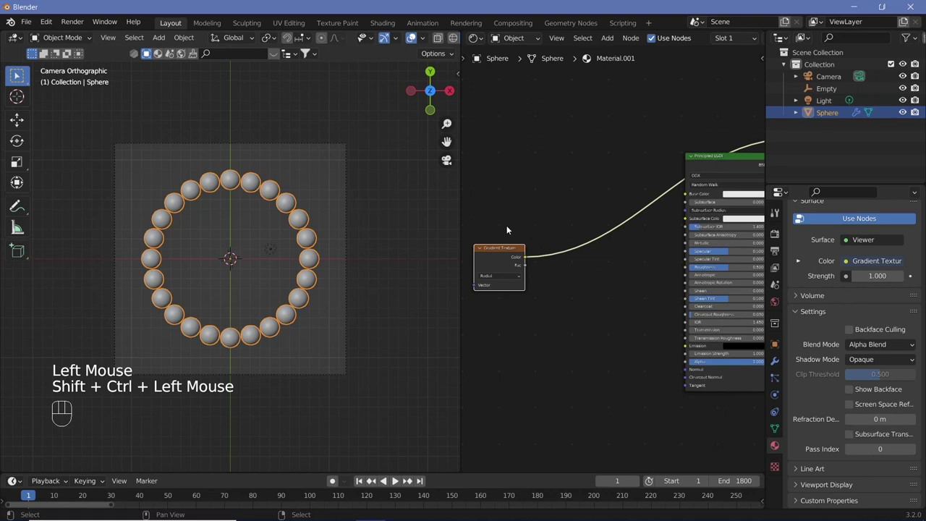
scroll(down, 3)
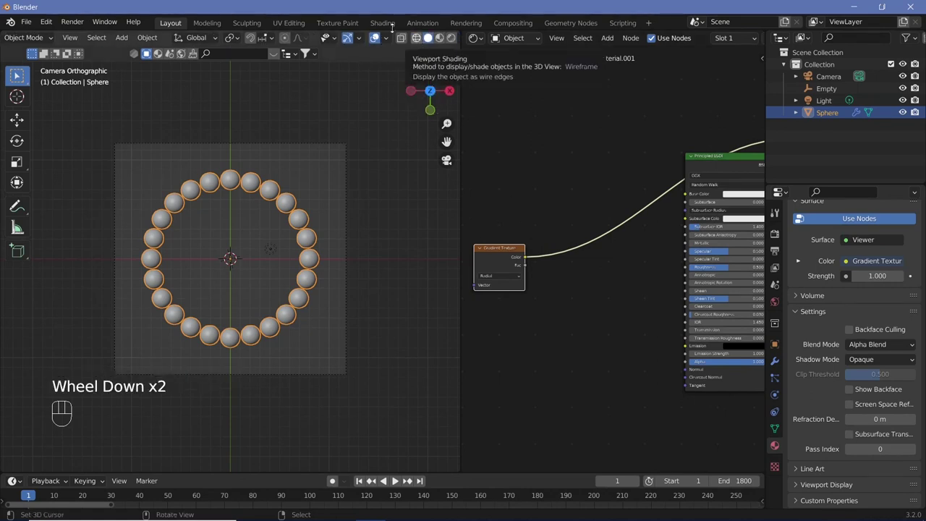
click(453, 43)
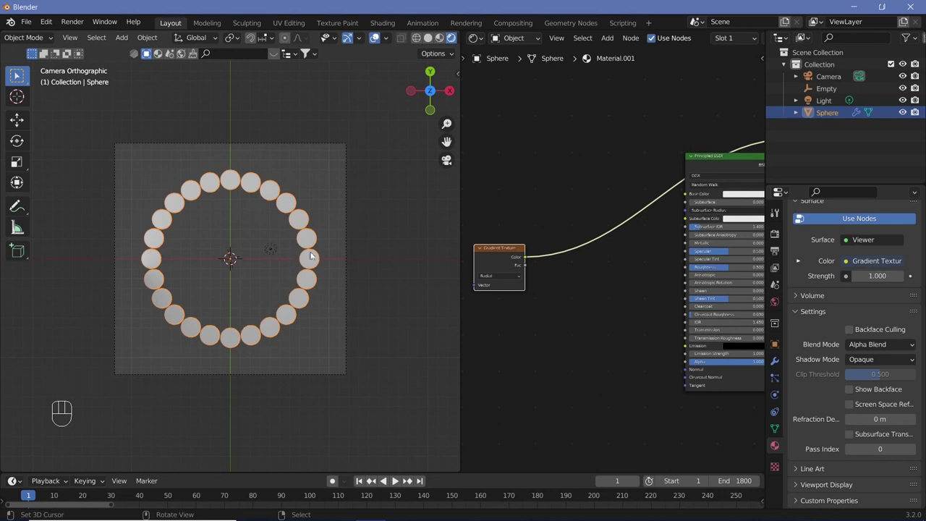
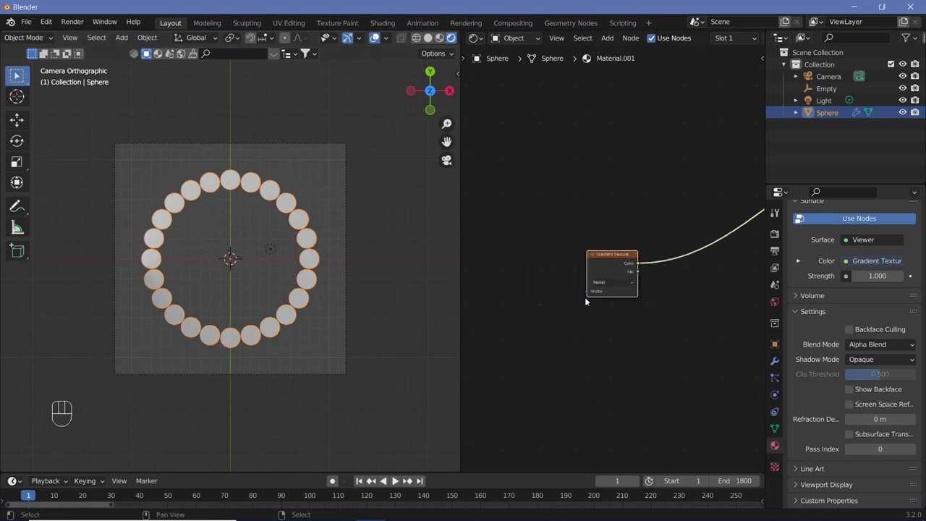
Step: Add Mapping and Texture Coordinate nodes to the gradient and drive it from Object coordinates
click(617, 270)
key(ctrl+t)
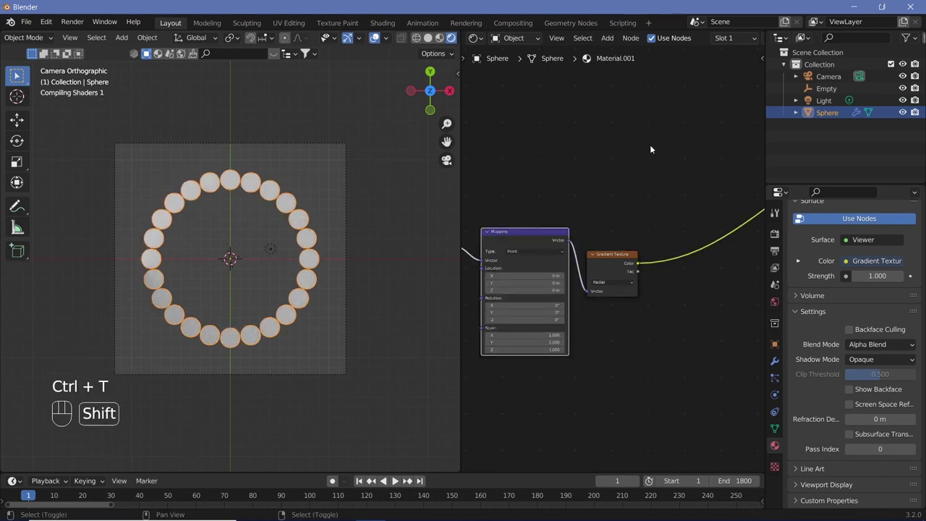
middle_click(575, 216)
middle_click(526, 163)
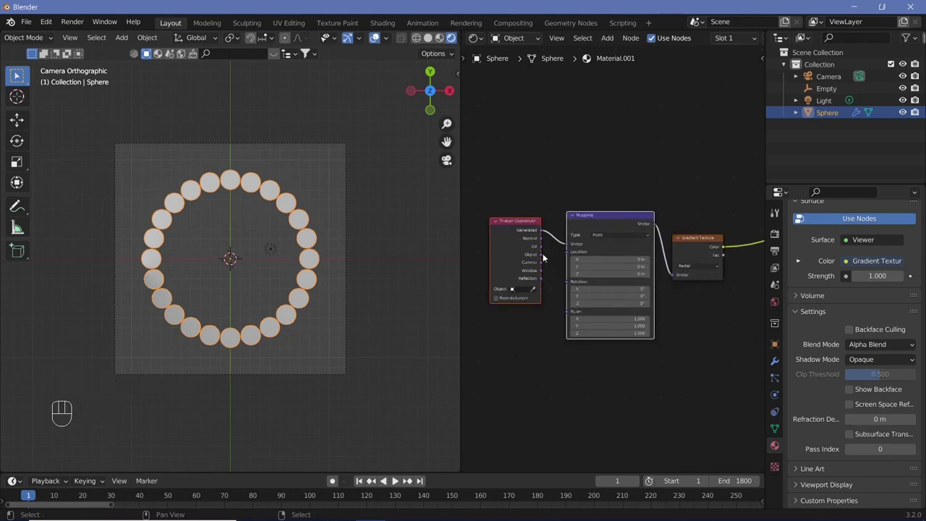
drag(547, 256, 569, 249)
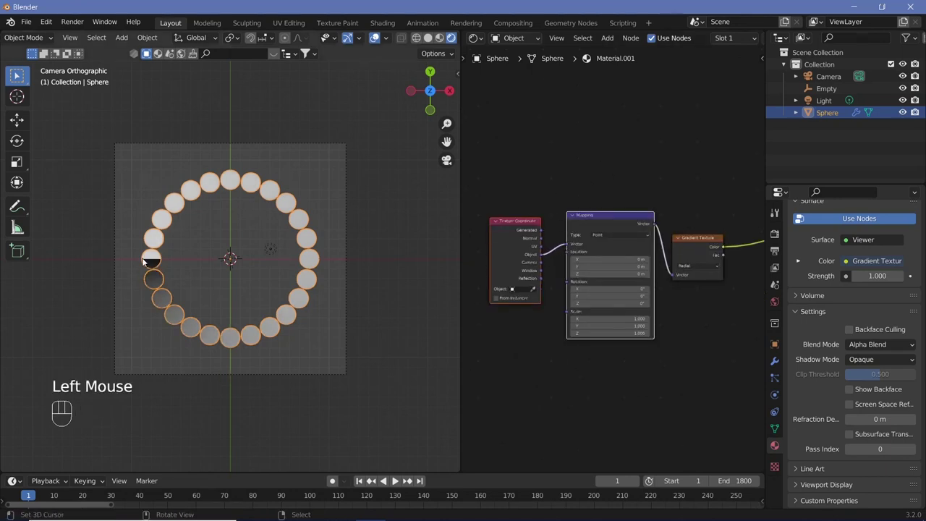
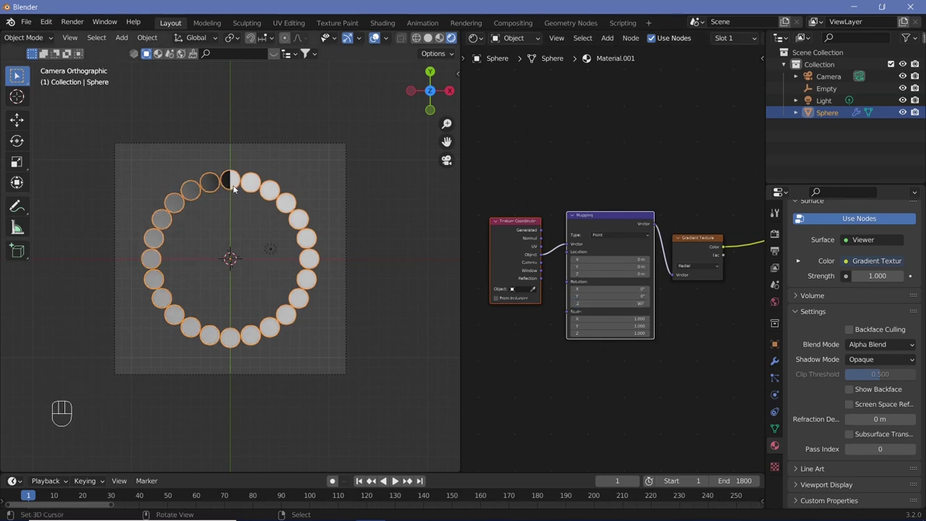
Step: Set the Mapping rotation Z to 90° and select the Empty in the viewport
scroll(up, 3)
drag(235, 235, 236, 256)
scroll(up, 3)
scroll(down, 3)
right_click(223, 336)
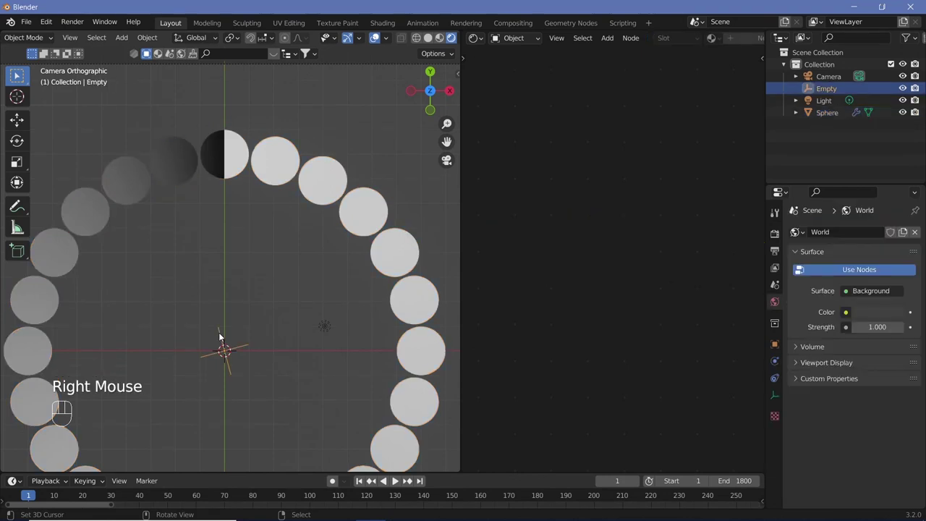
Step: Rotate the Empty and sphere ring around Z, then nudge the Mapping Z rotation to about 97°
right_click(24, 348)
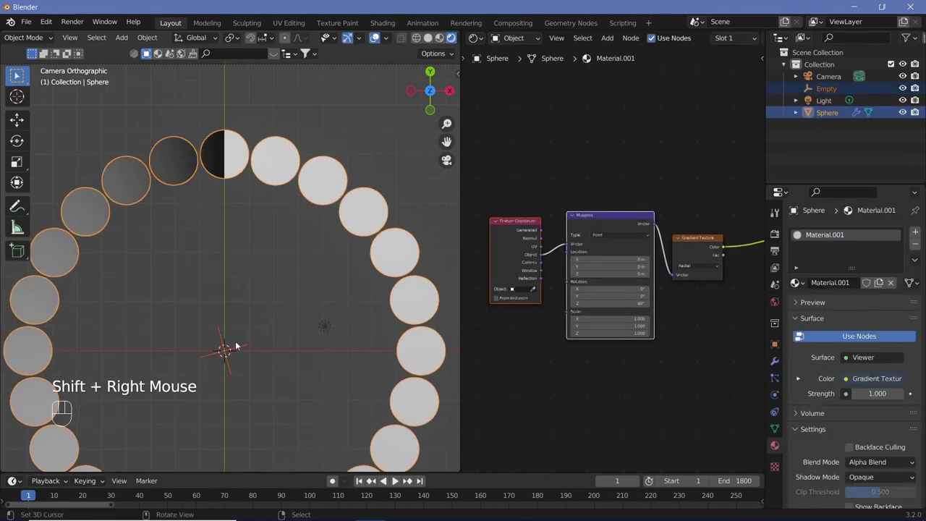
key(r)
key(z)
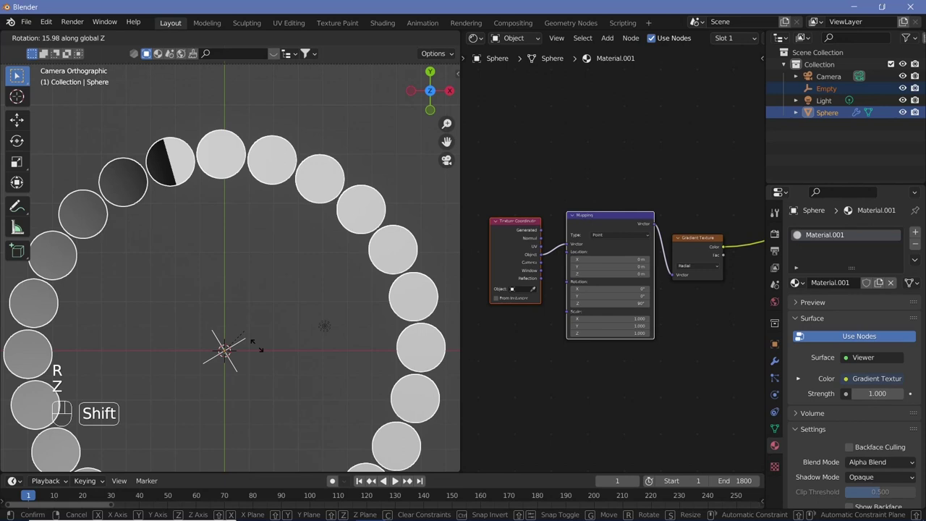
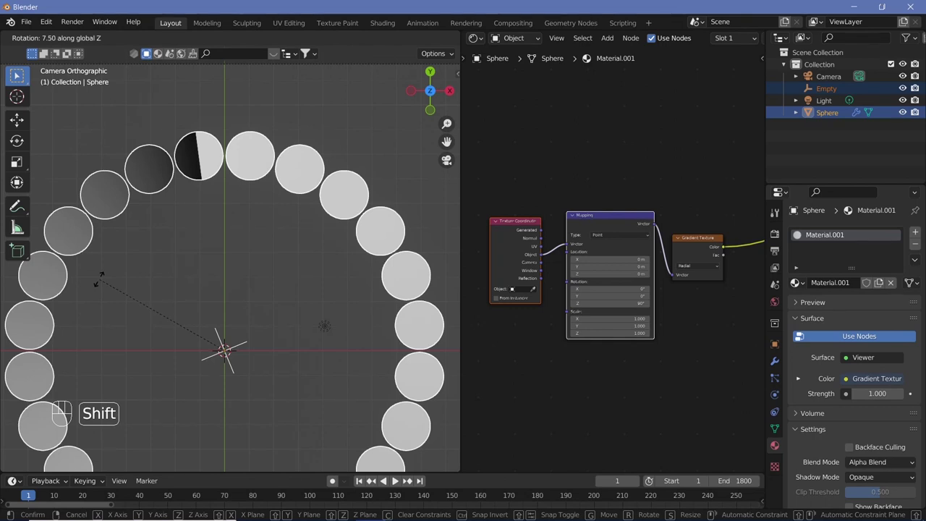
click(103, 283)
scroll(up, 3)
middle_click(239, 203)
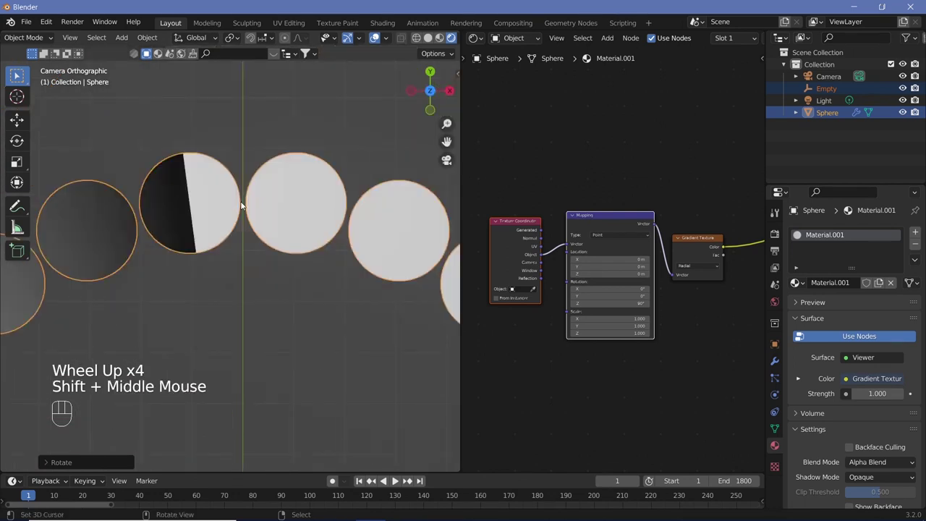
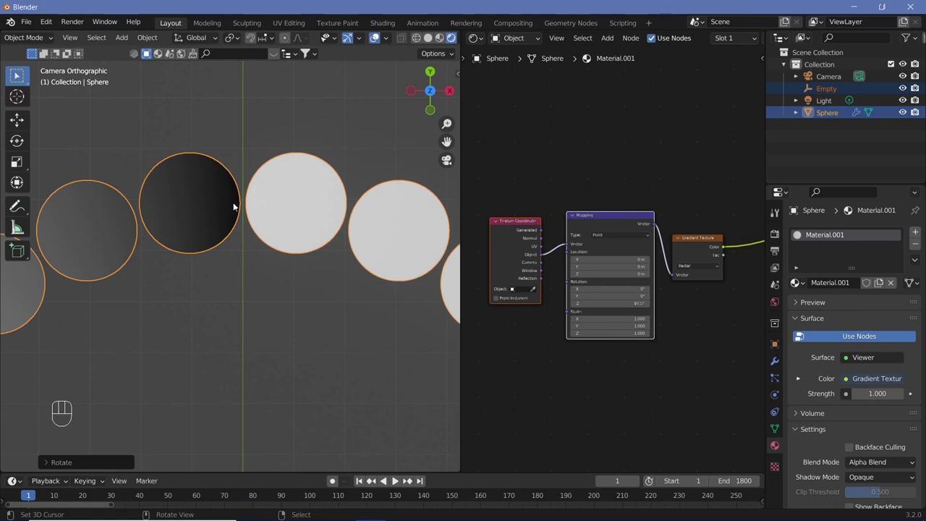
scroll(down, 3)
middle_click(219, 254)
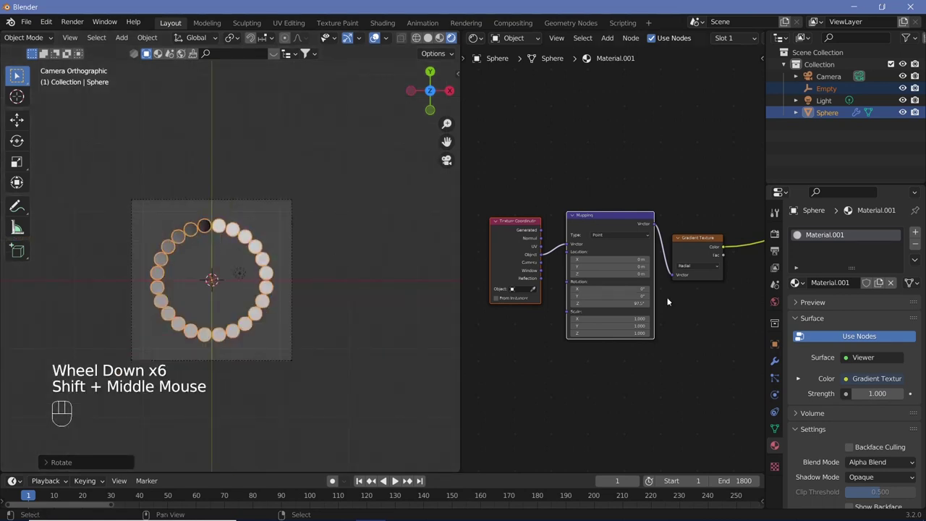
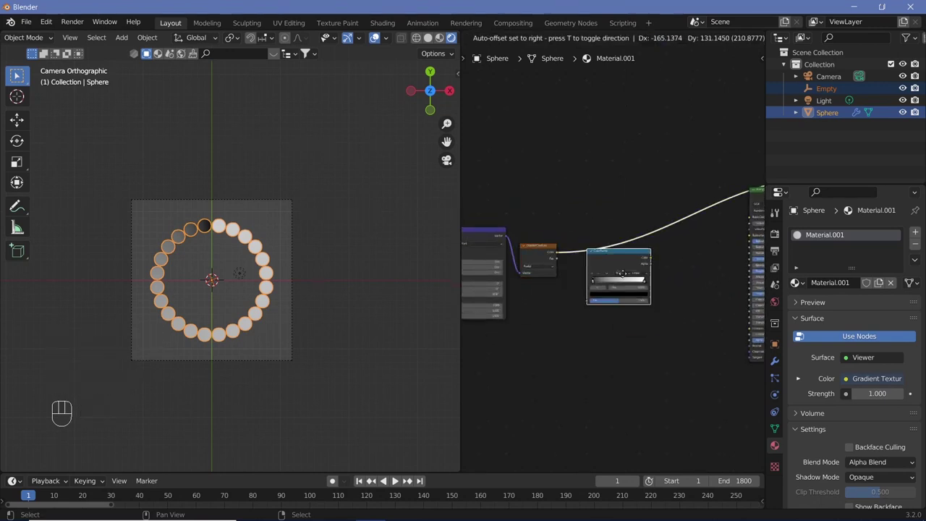
Step: Set the ColorRamp's end stops to blue and green with Ease interpolation
scroll(up, 3)
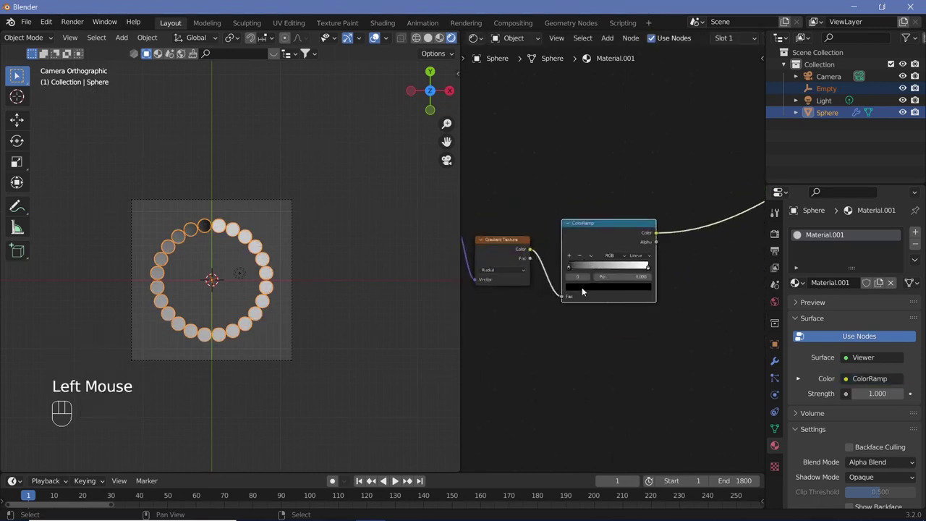
click(587, 290)
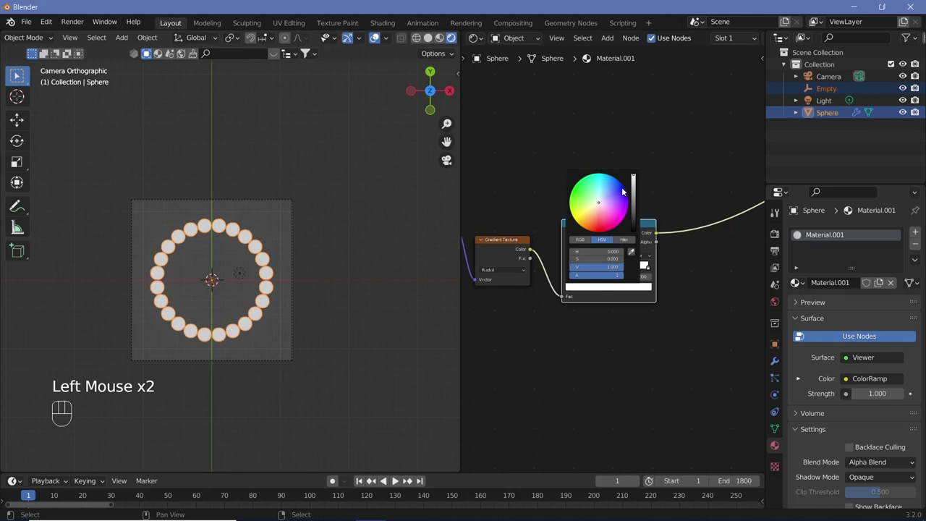
click(651, 269)
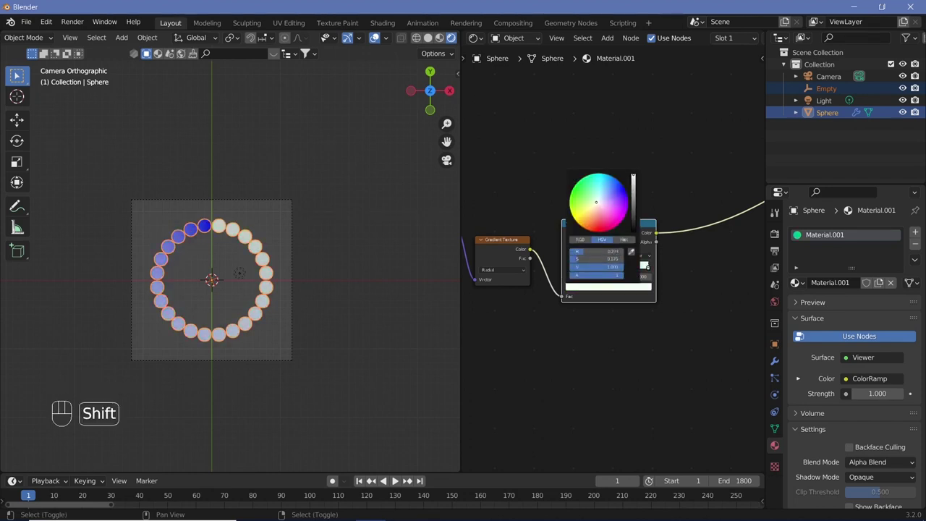
key(3)
scroll(up, 3)
scroll(up, 3)
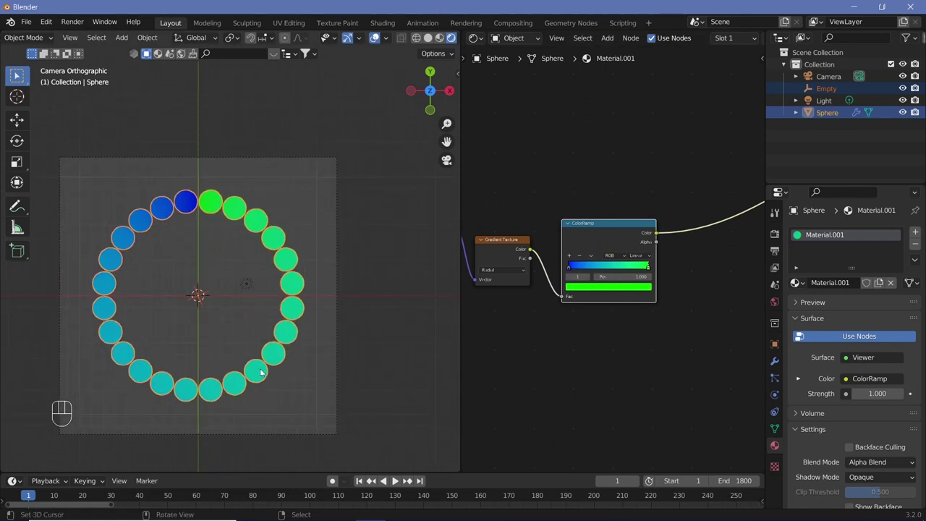
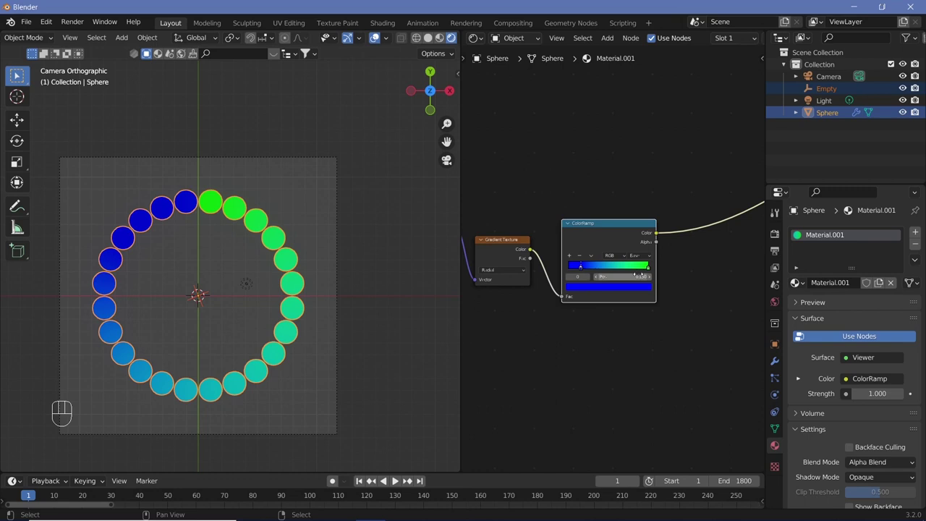
click(651, 273)
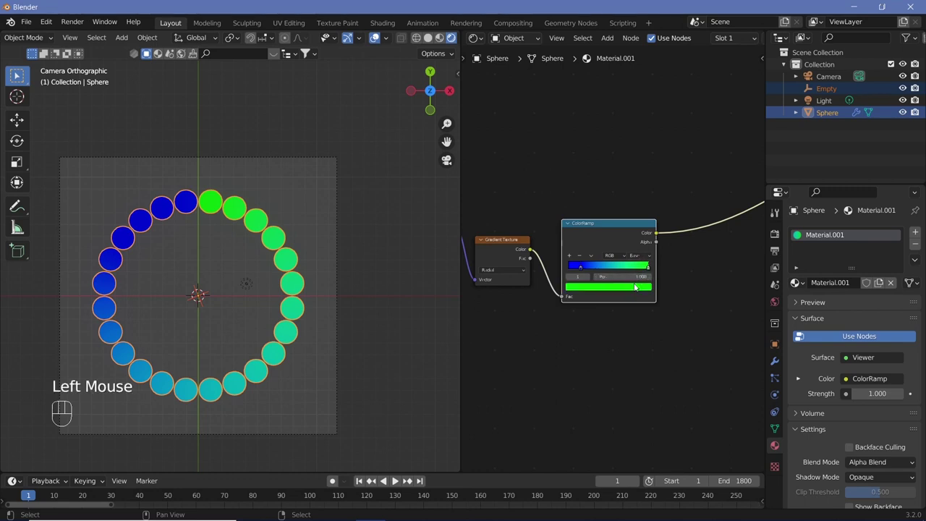
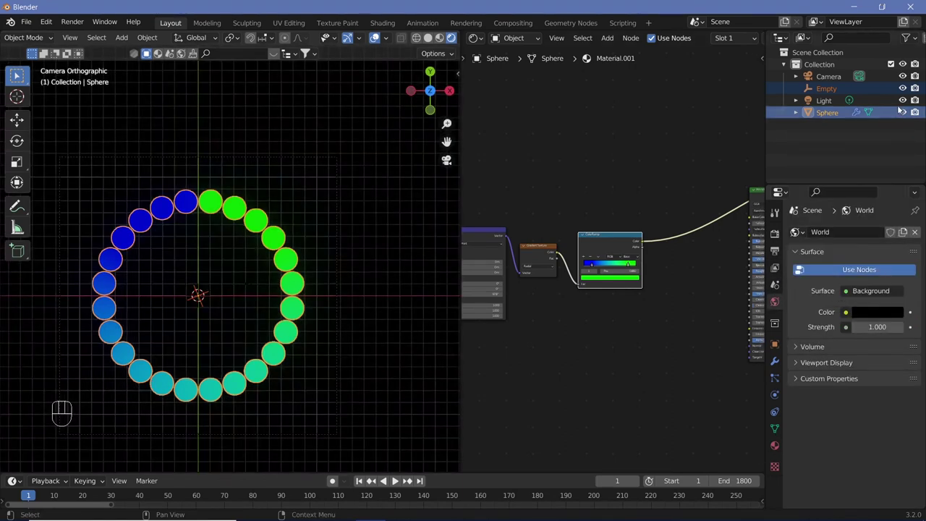
Step: Hide the Light in the outliner and preview the Principled BSDF result on the sphere ring
click(906, 102)
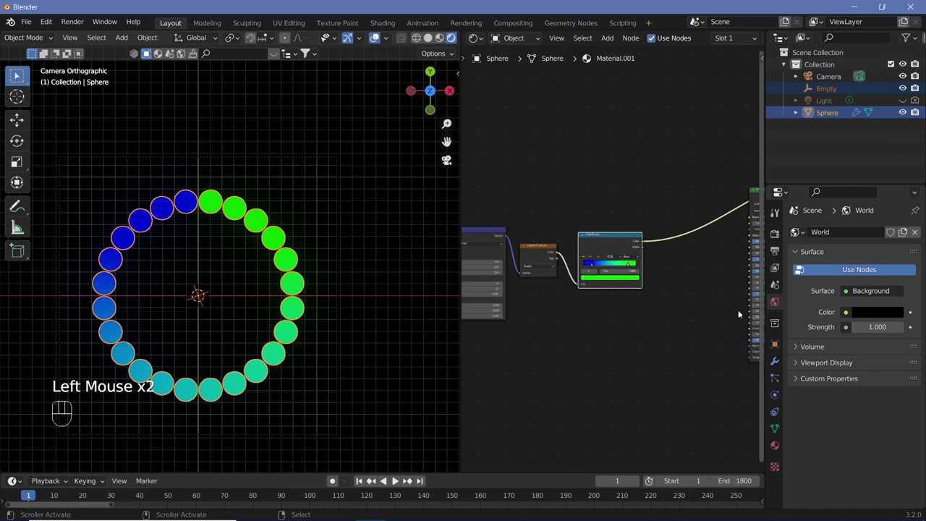
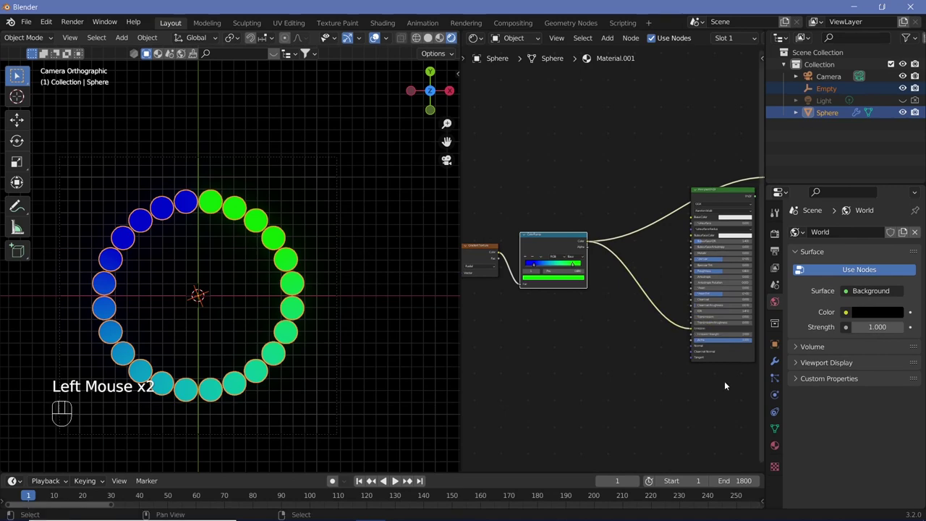
middle_click(664, 374)
click(667, 367)
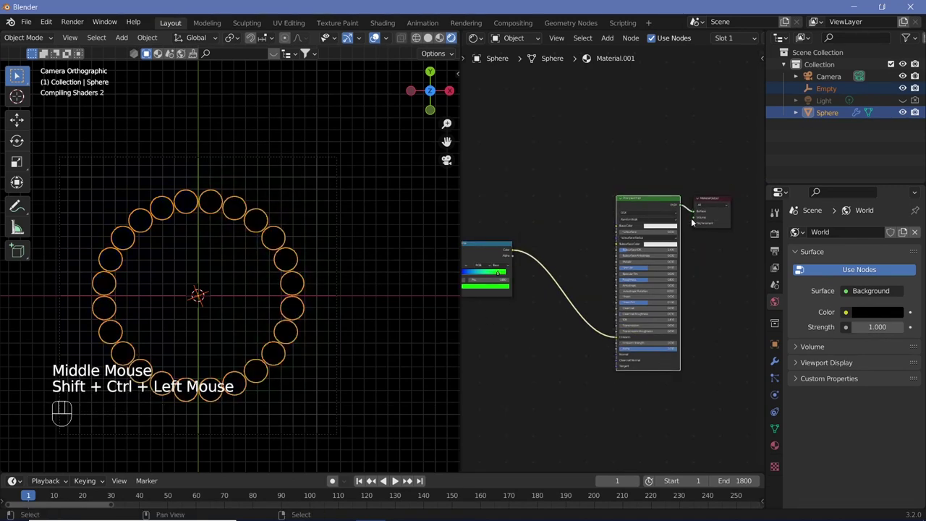
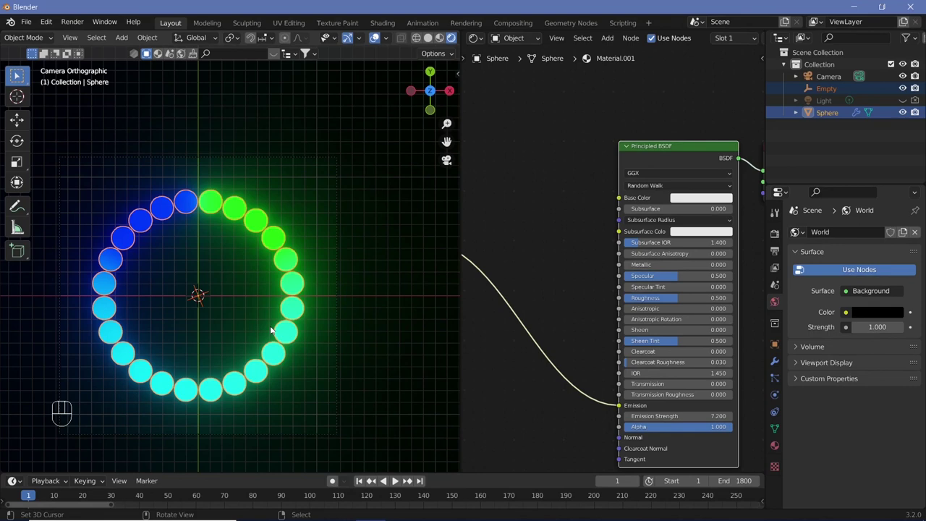
middle_click(584, 303)
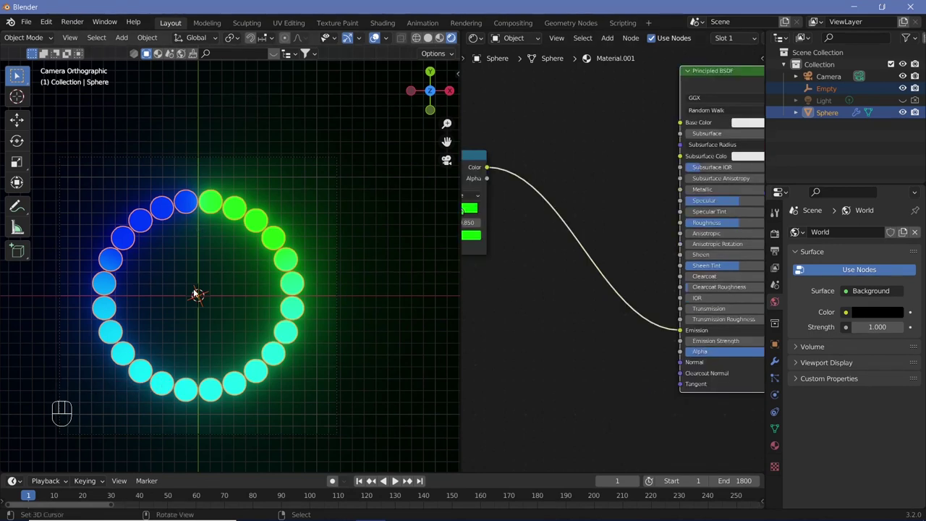
middle_click(522, 333)
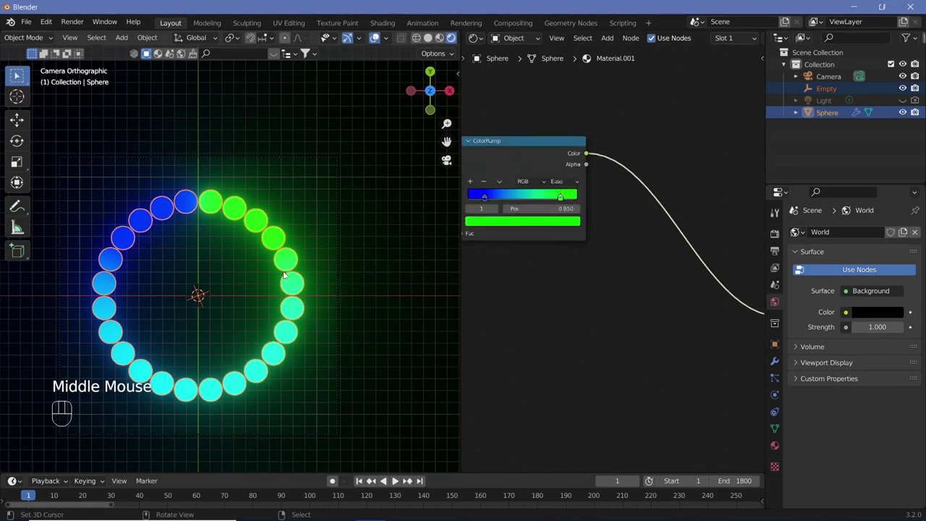
Step: Add a Layer Weight fresnel ramp and preview its rim falloff on the spheres
key(shift+a)
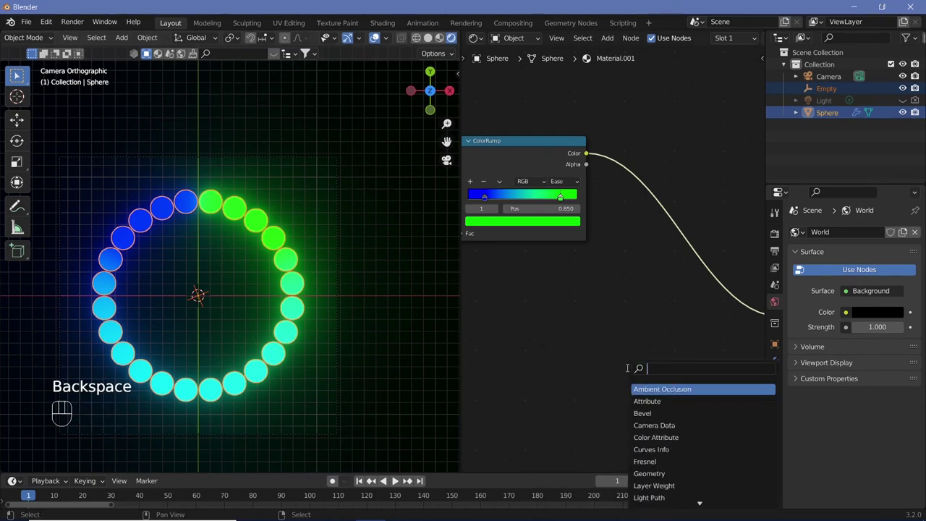
key(BackSpace)
key(shift+a)
drag(581, 351, 618, 401)
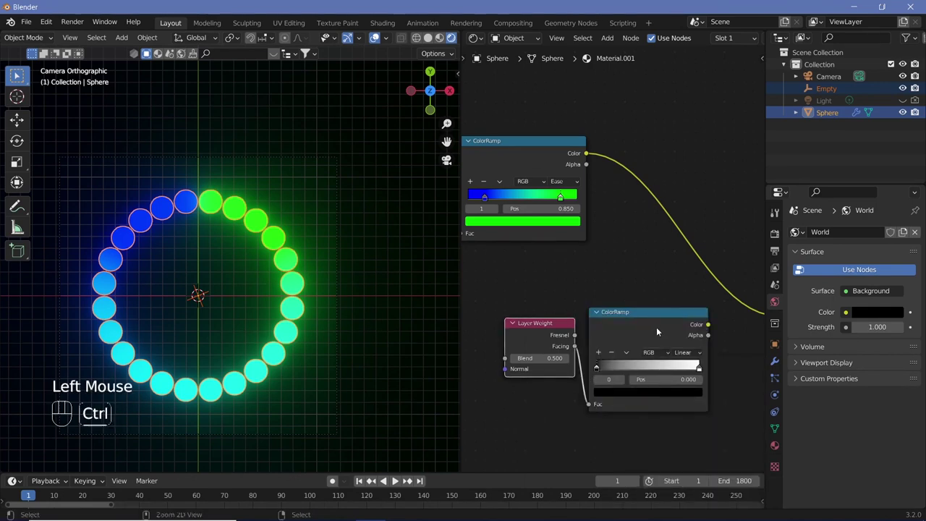
click(660, 330)
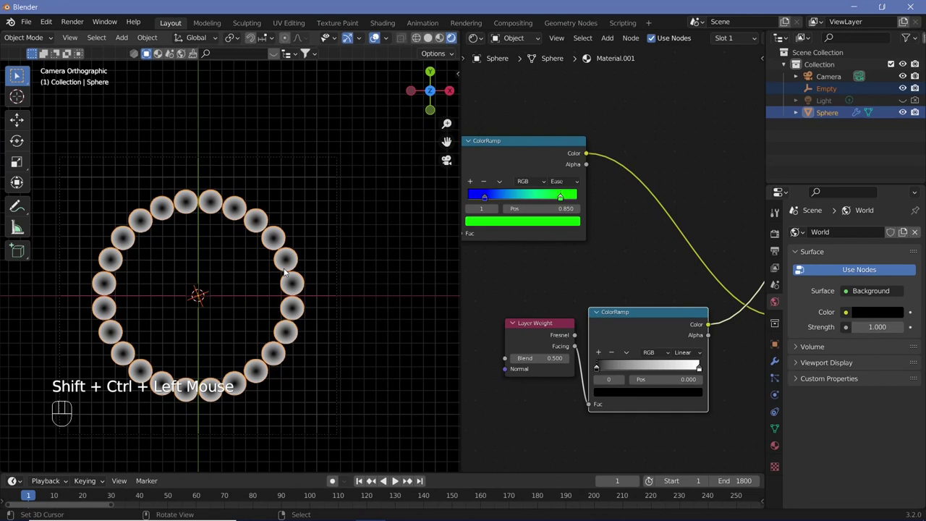
scroll(up, 3)
drag(590, 409, 598, 413)
Step: Link the fresnel ramp to Emission Strength and the blue-green ramp to Emission, removing the stray link
click(561, 316)
scroll(down, 3)
click(629, 343)
scroll(down, 3)
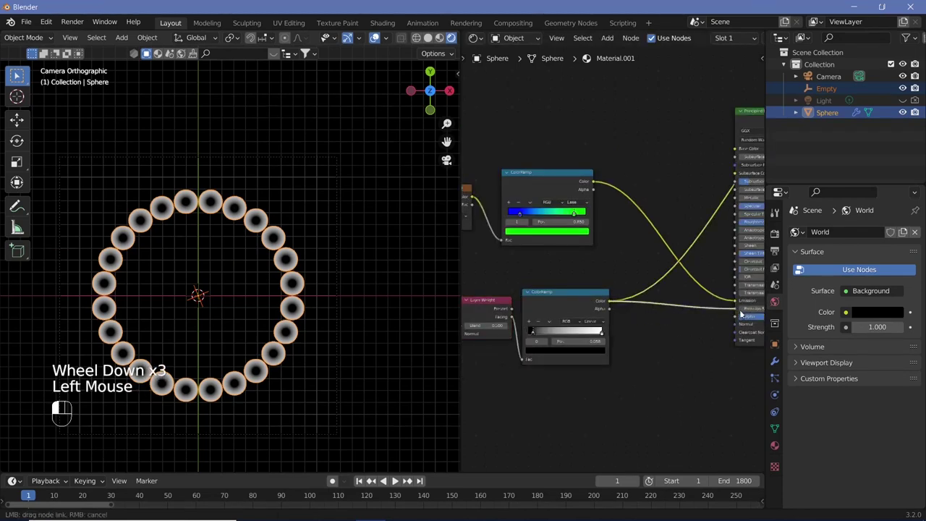
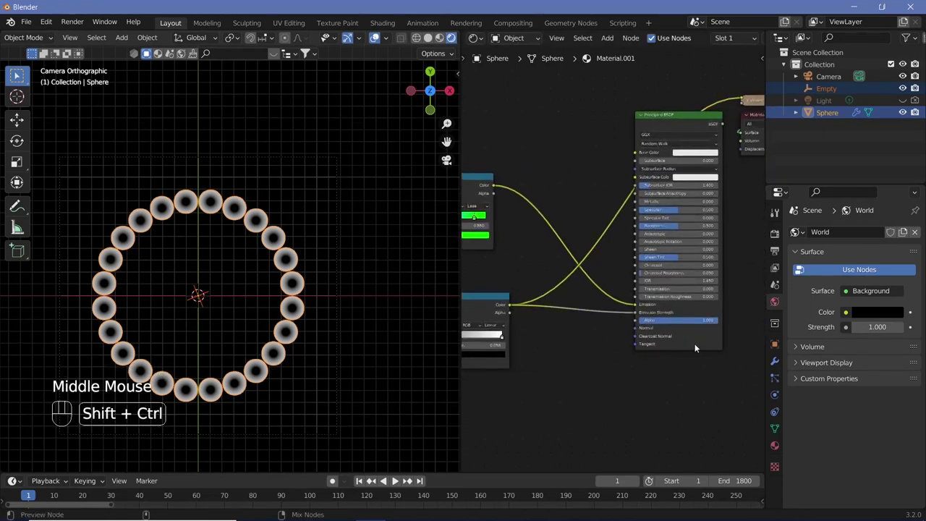
click(698, 346)
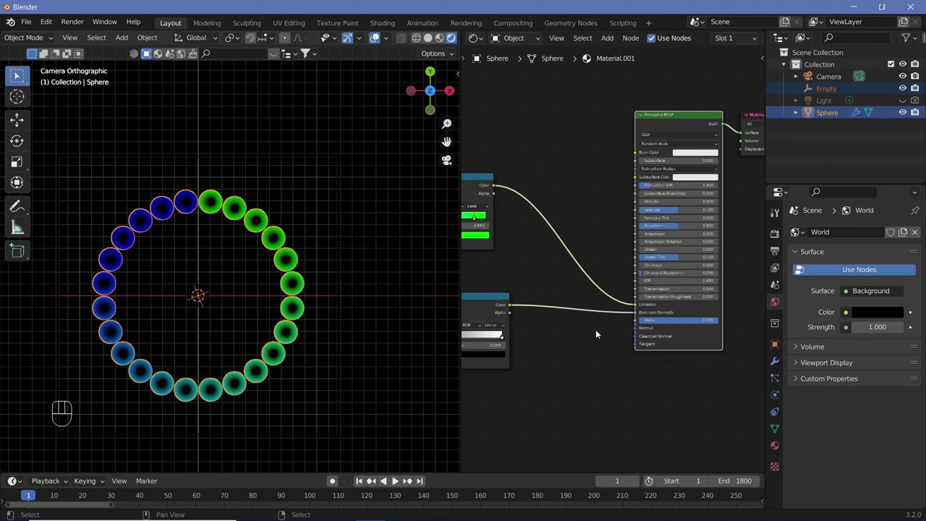
Step: Insert a Math Multiply node with value 20 between the fresnel ramp and Emission Strength
key(shift+a)
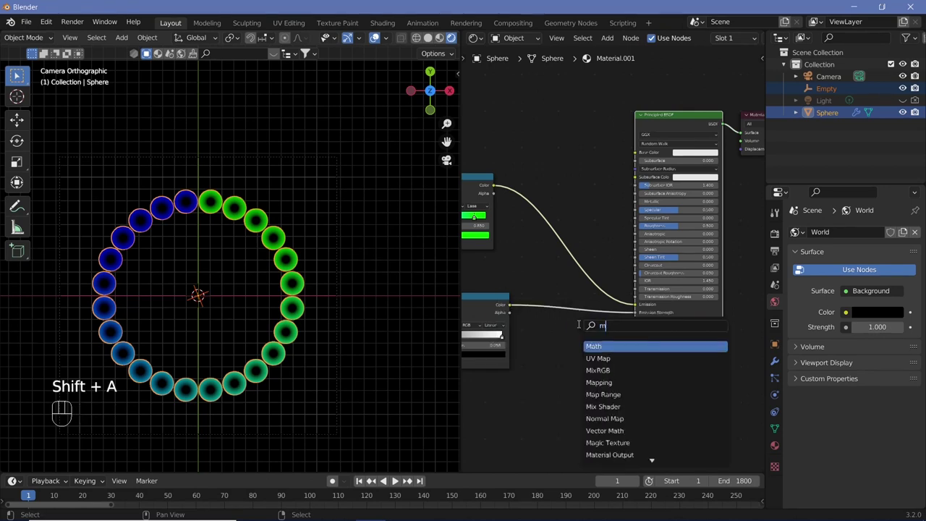
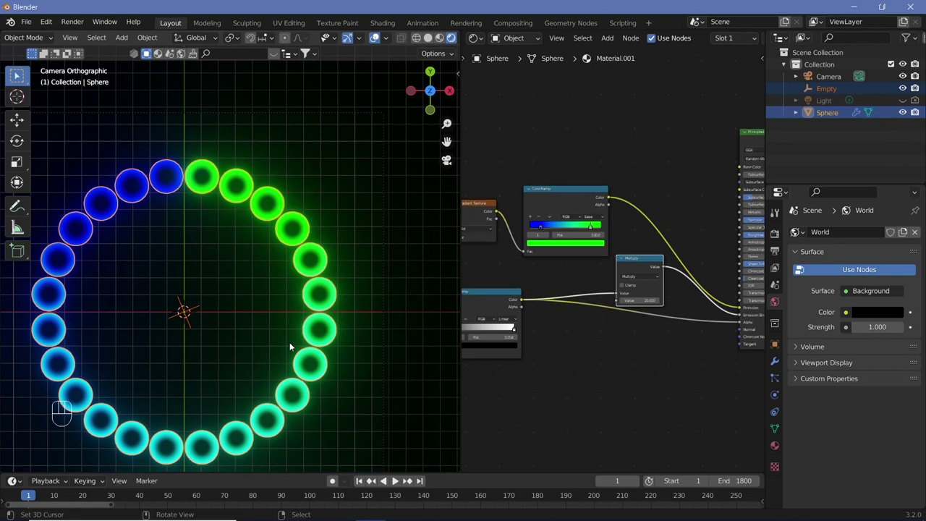
middle_click(334, 480)
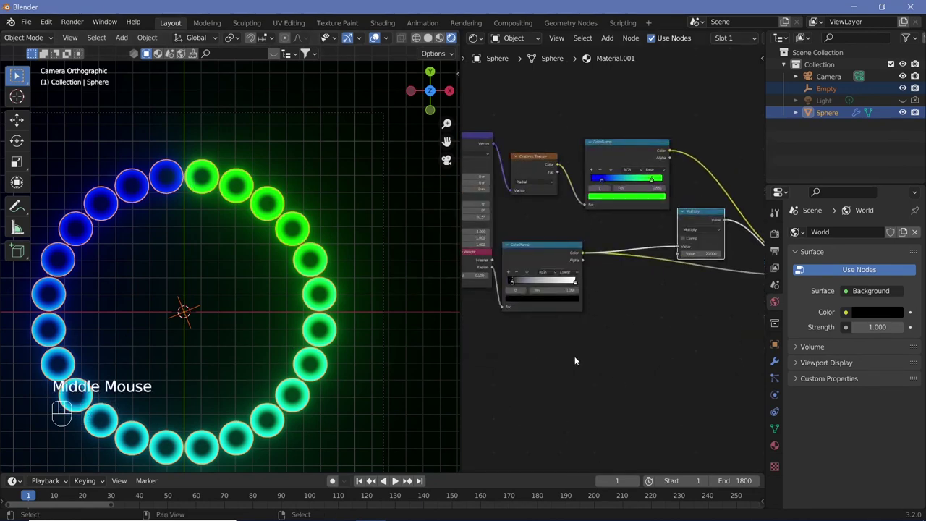
Step: Duplicate the Mapping and Gradient Texture nodes into a second radial gradient and preview it
middle_click(334, 479)
scroll(down, 3)
click(335, 480)
middle_click(334, 480)
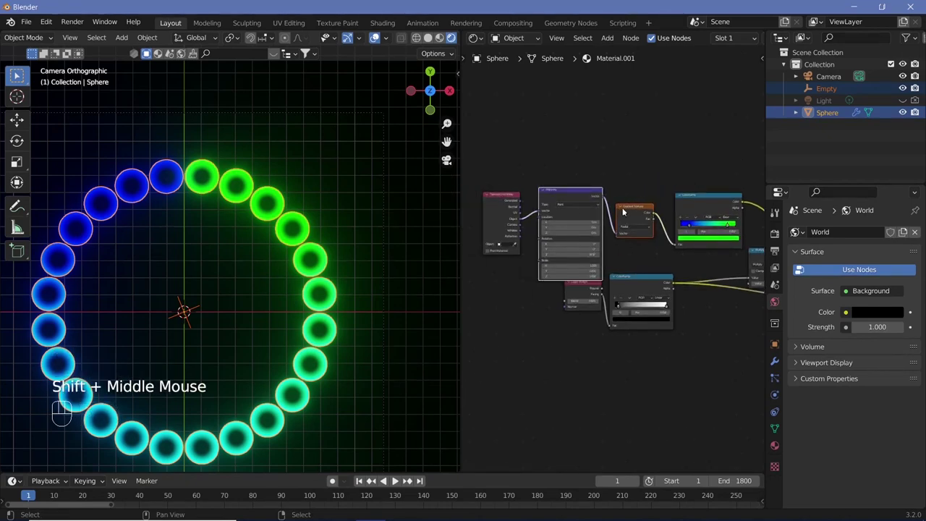
key(shift+d)
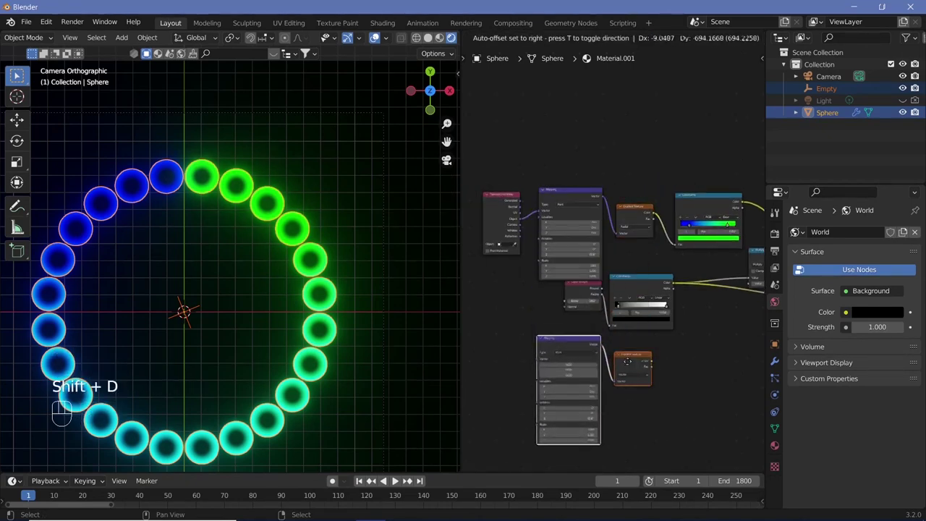
click(334, 480)
click(335, 480)
click(334, 480)
click(335, 479)
middle_click(334, 480)
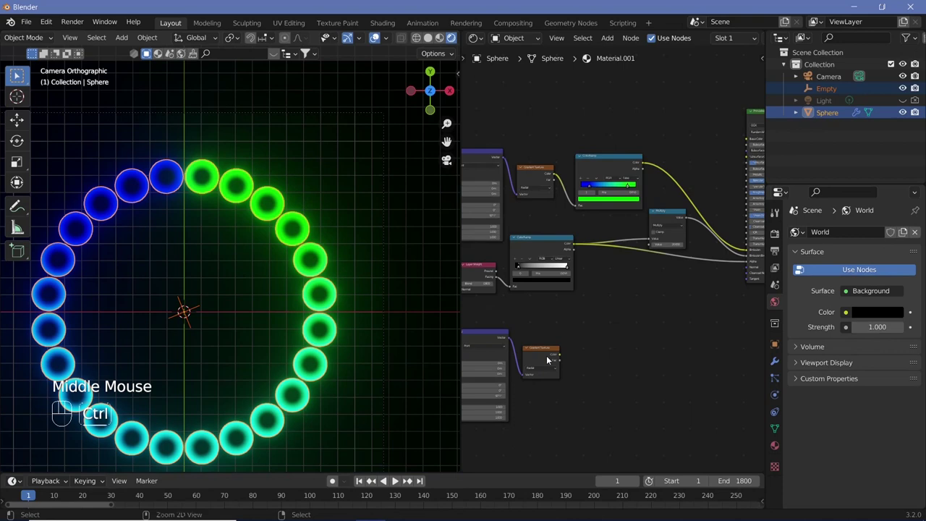
click(335, 480)
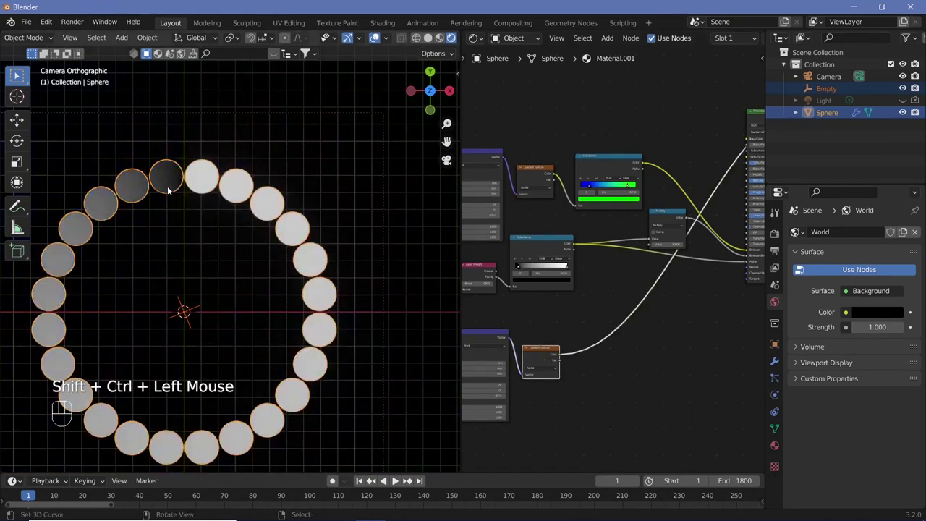
scroll(up, 3)
Step: Add a Math Add node after the new gradient, lower its value until the spheres go dark, and keyframe it at frame 1
key(shift+a)
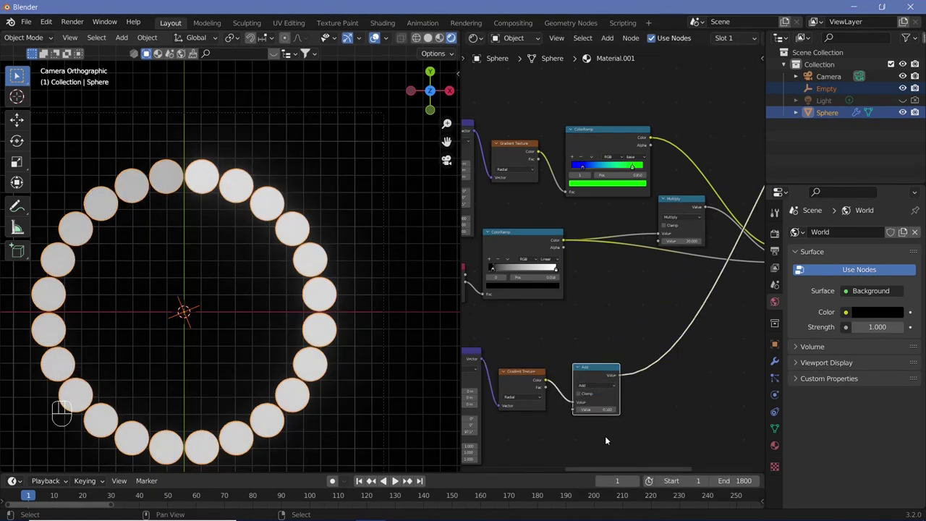
click(334, 480)
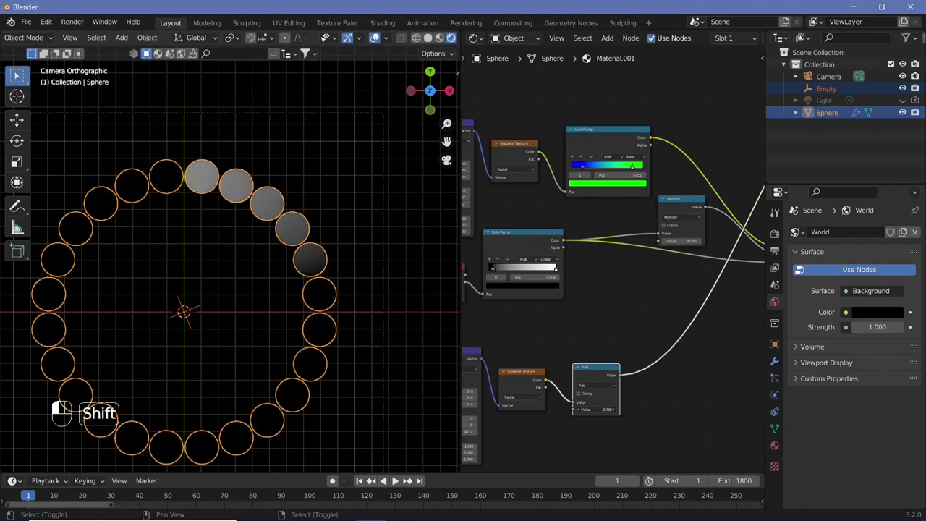
click(334, 480)
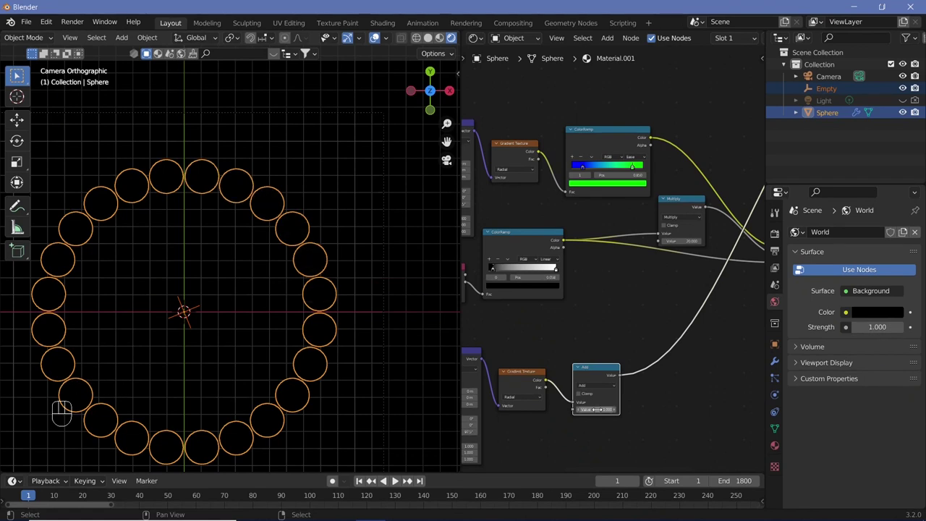
drag(334, 478, 601, 398)
key(i)
scroll(down, 3)
scroll(down, 3)
middle_click(656, 479)
scroll(down, 3)
scroll(down, 3)
click(673, 487)
Step: Move the timeline playhead toward the final frame 1800
middle_click(673, 487)
scroll(up, 3)
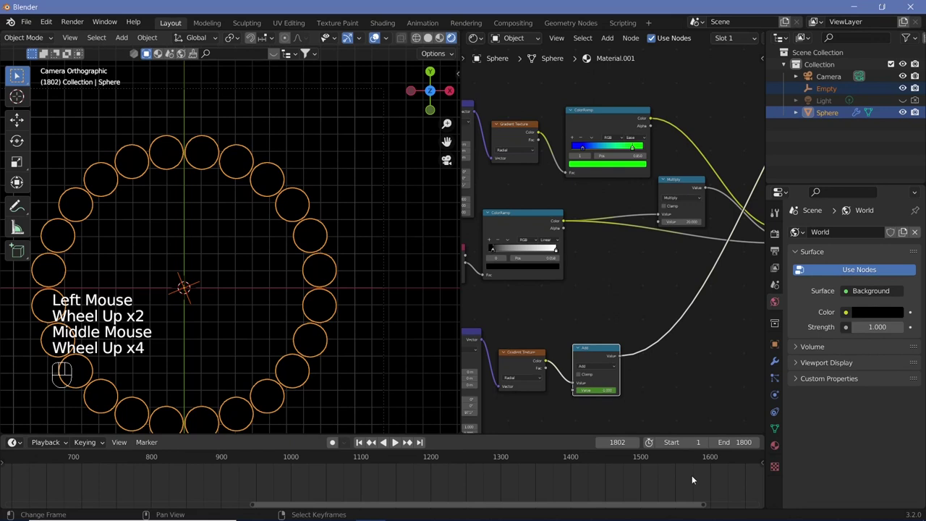
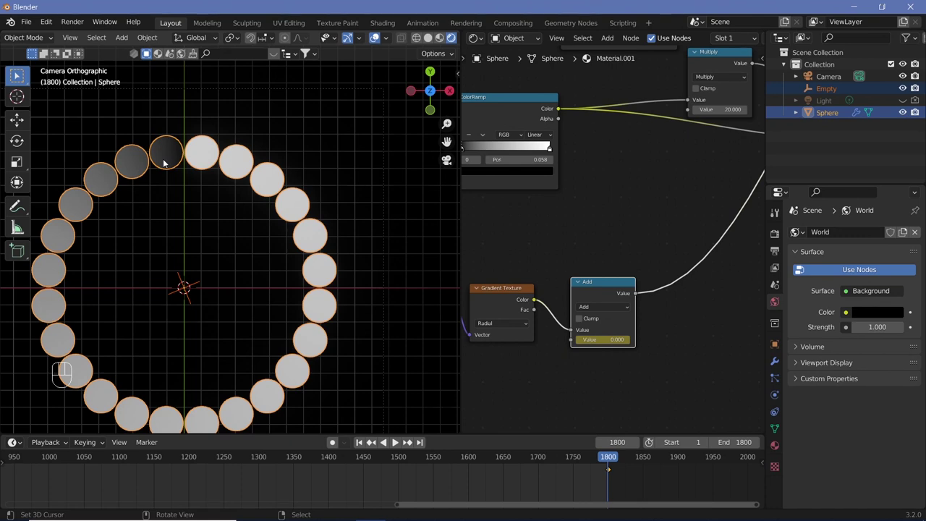
Step: Add a Math Power node with exponent 0.1 after the Add offset node
key(shift+a)
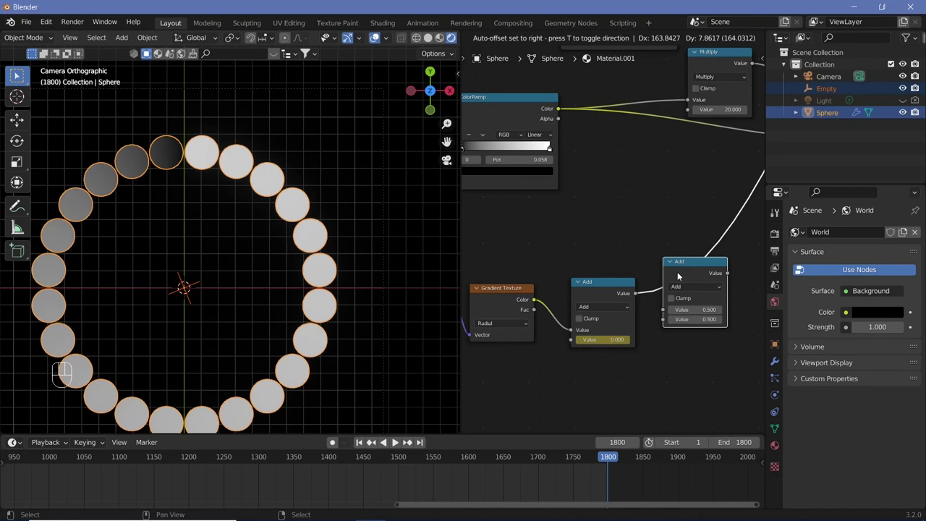
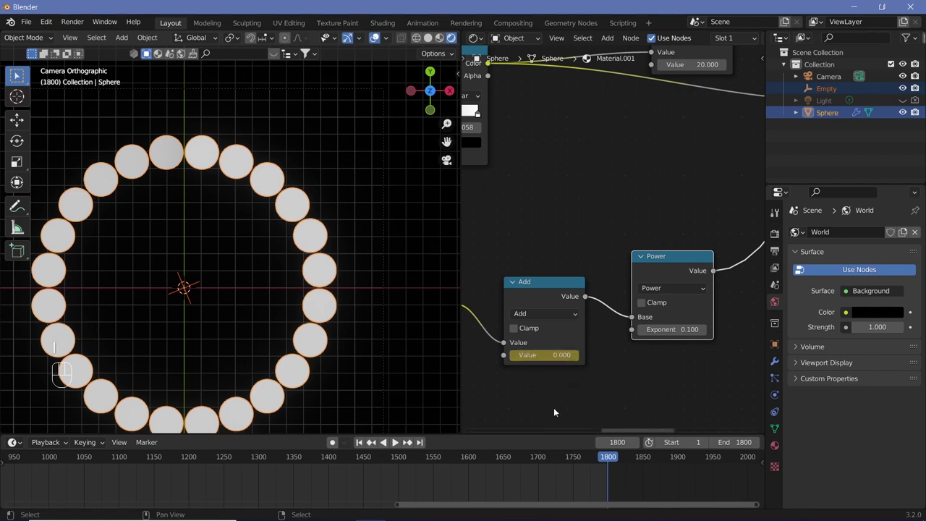
click(550, 458)
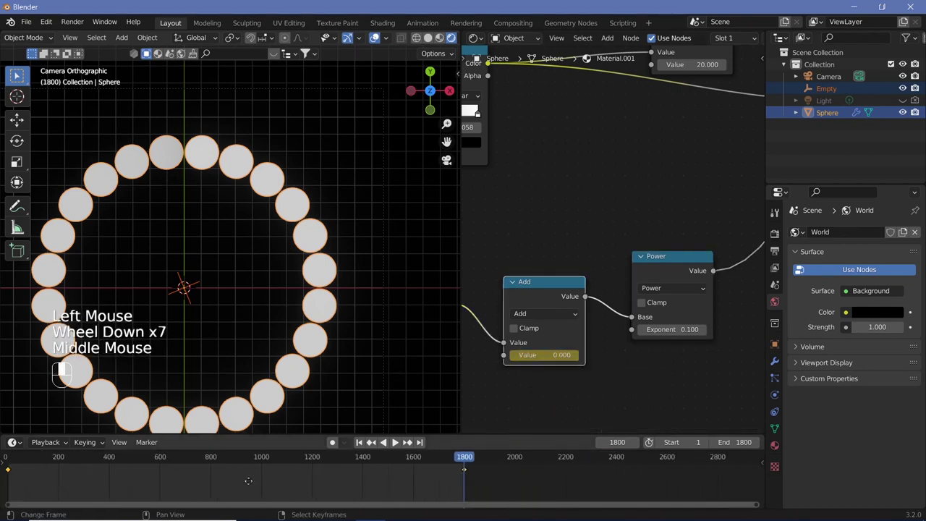
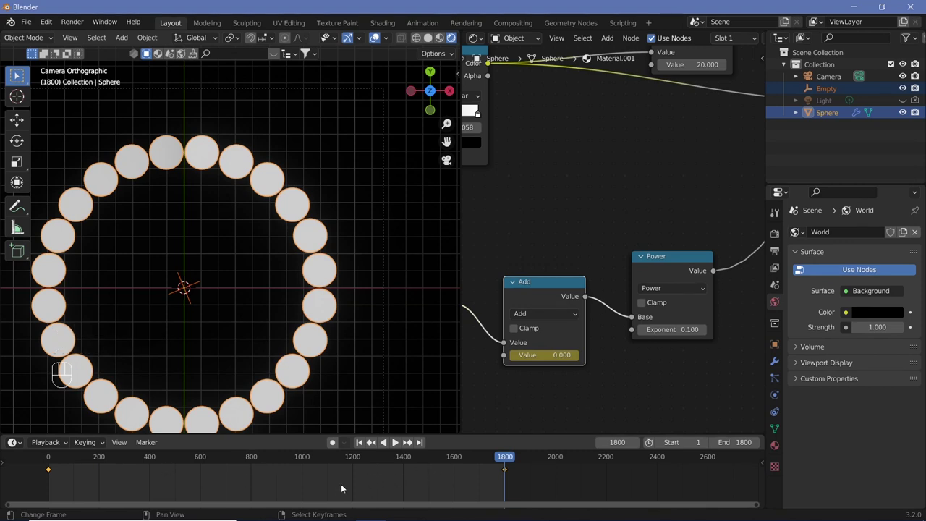
Step: Set all offset keyframes to Linear interpolation and play back the reveal
key(a)
key(t)
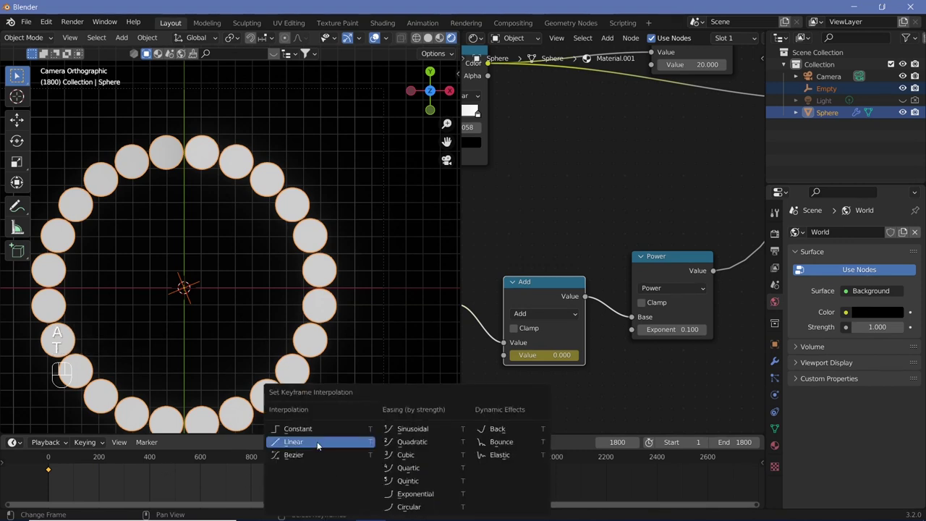
click(472, 461)
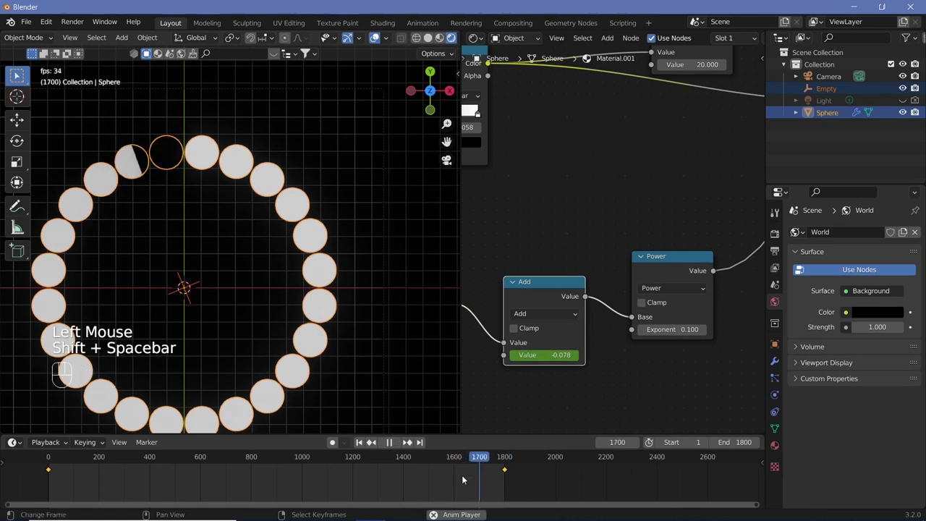
key(shift+space)
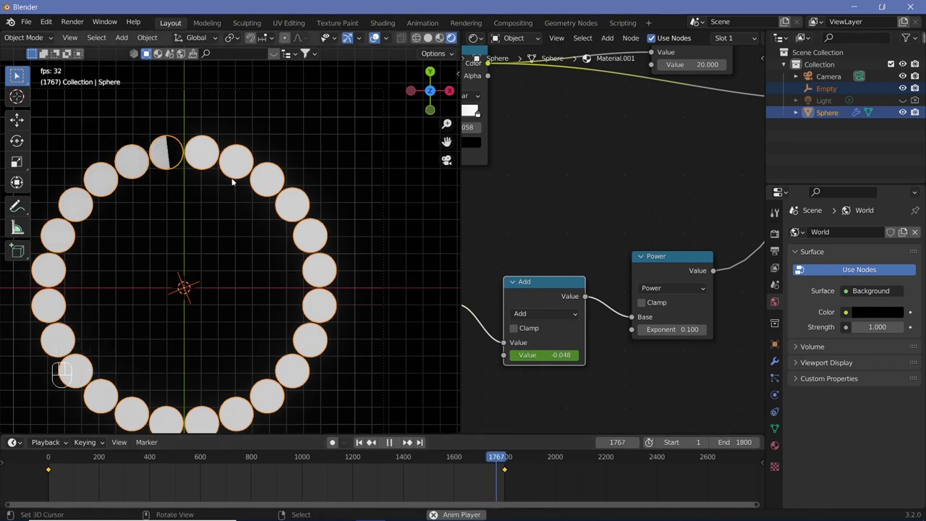
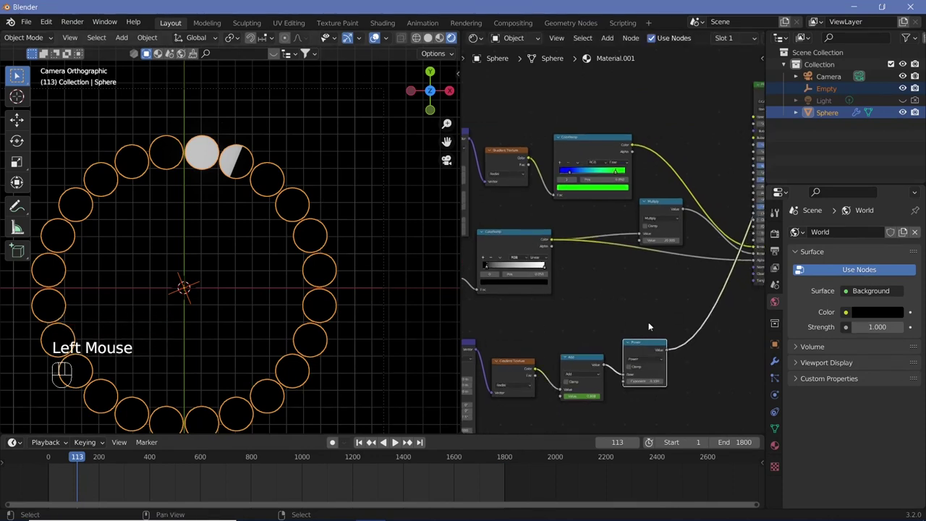
Step: Add a Multiply node combining the ×20 rim strength with the Power reveal into Emission Strength
key(shift+a)
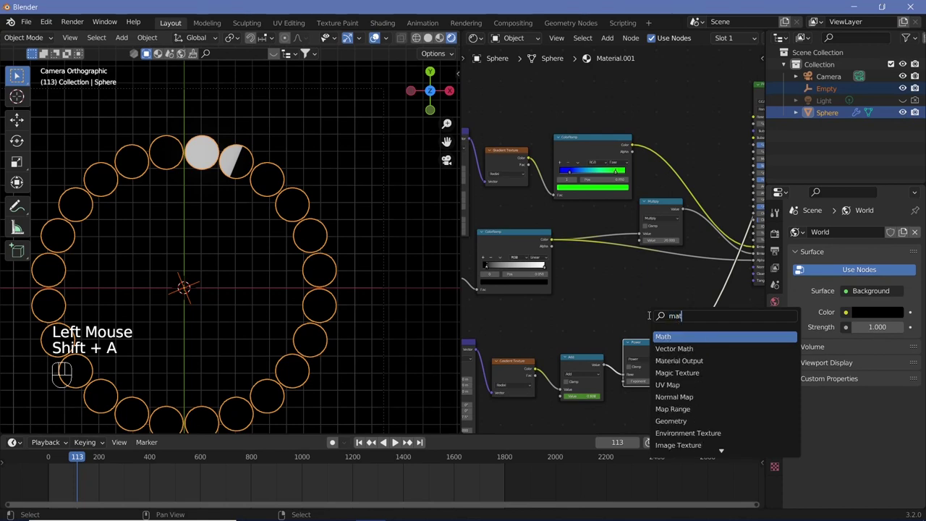
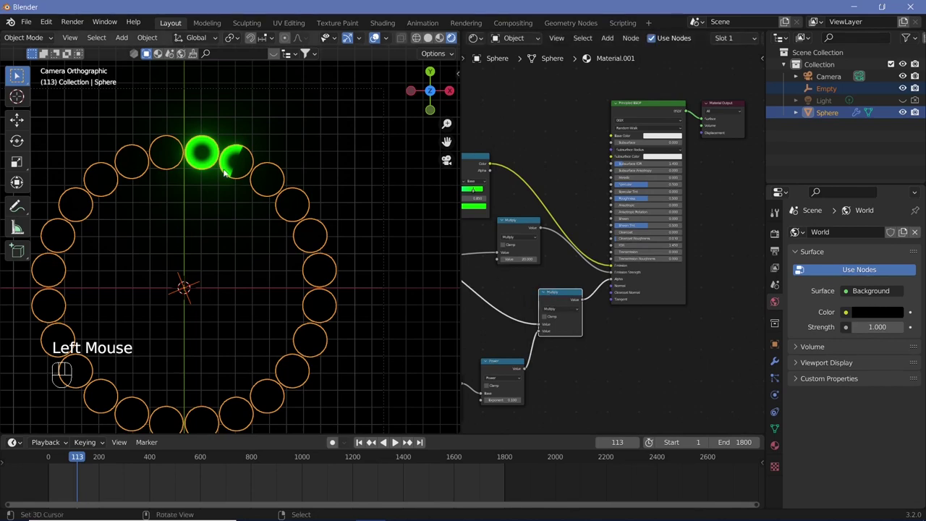
scroll(up, 3)
drag(325, 193, 291, 264)
scroll(down, 3)
scroll(up, 3)
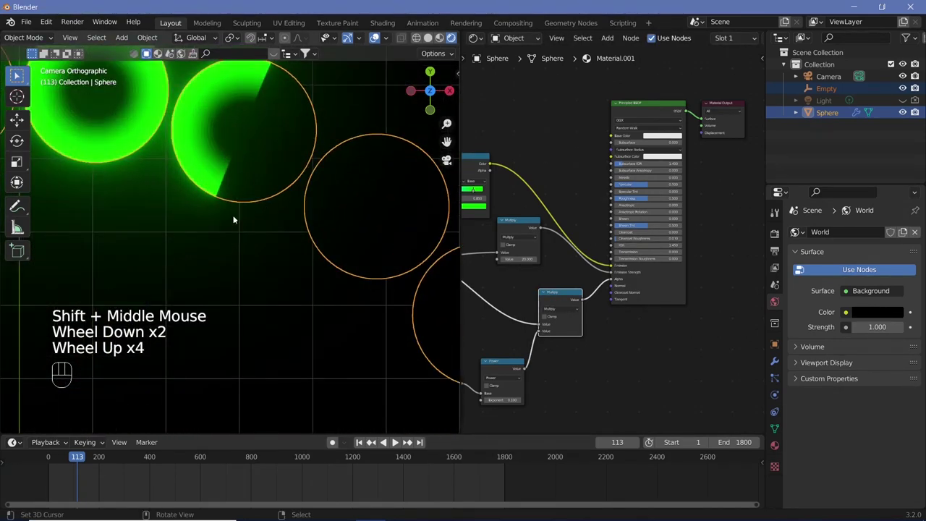
Step: In the material Settings keep Alpha Blend and switch Show Backface off
click(773, 445)
scroll(down, 3)
scroll(down, 3)
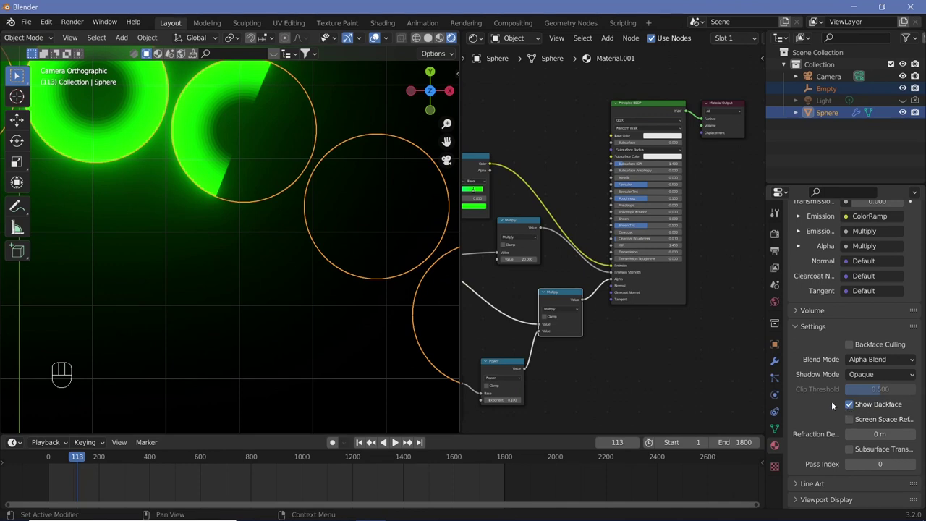
click(855, 409)
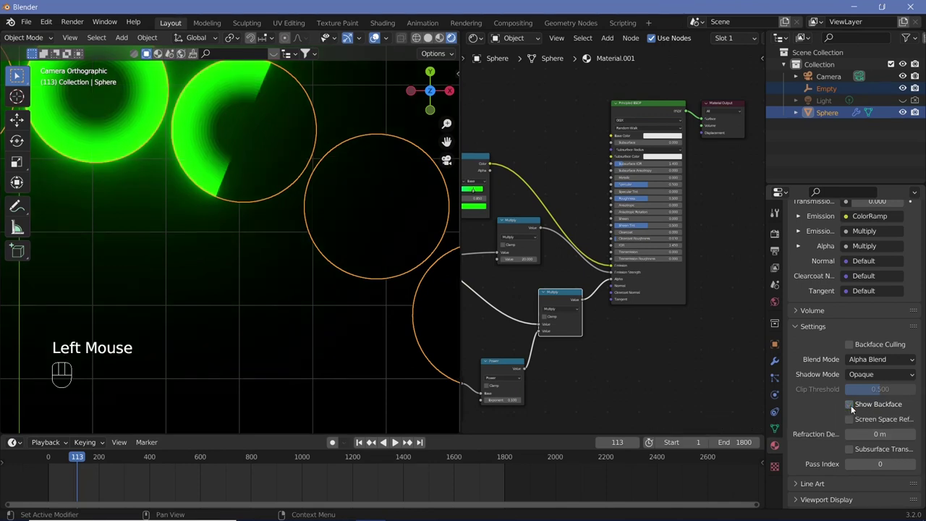
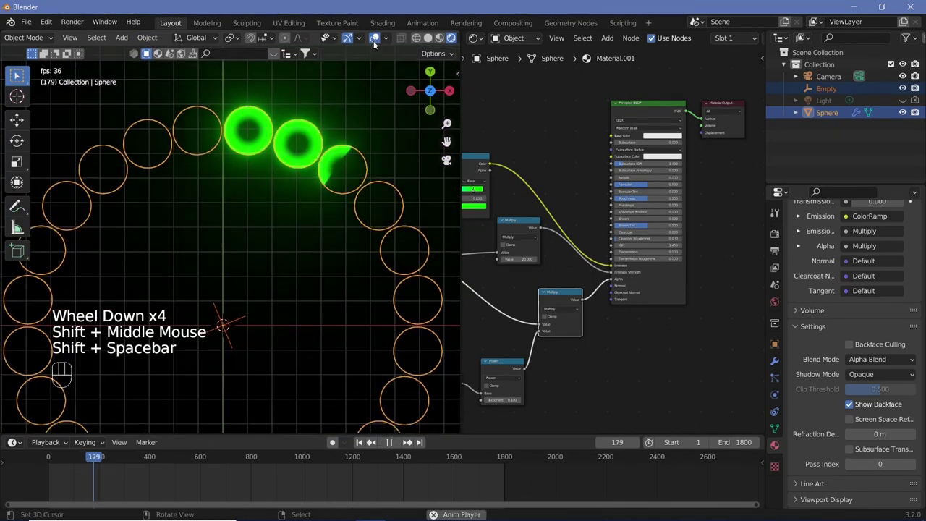
Step: Play back the animation through the camera view to check the rings lighting up in sequence
key(shift+space)
click(325, 211)
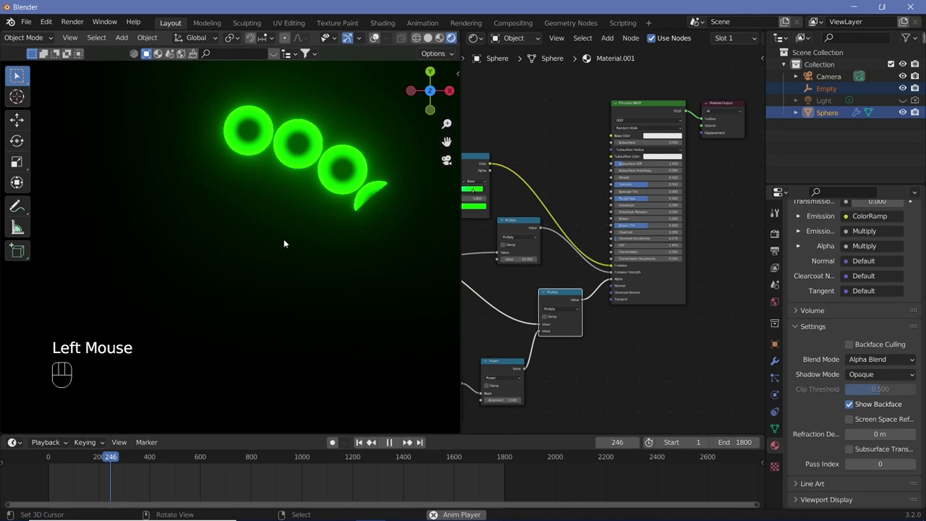
scroll(down, 3)
drag(154, 460, 479, 445)
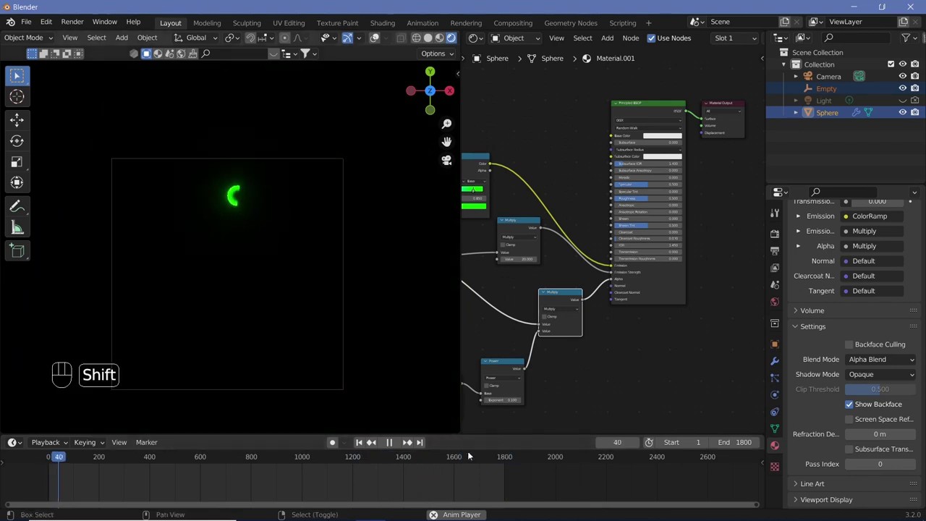
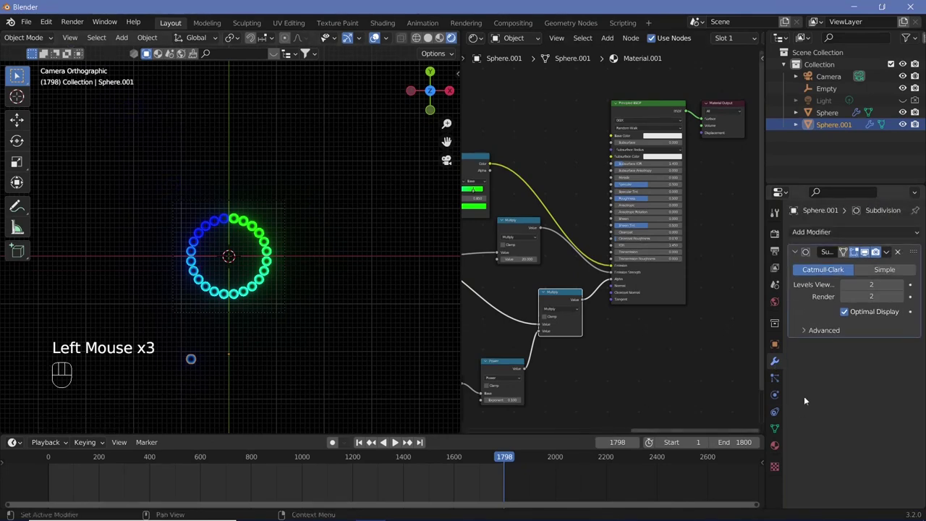
Step: Disable the curve modifier in viewport so Sphere.001's spheres show as a straight row
drag(829, 238, 706, 265)
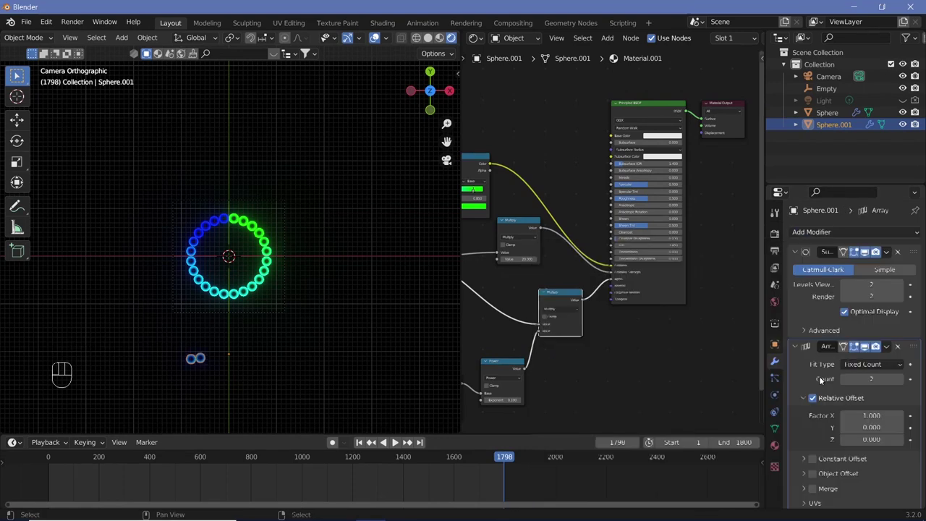
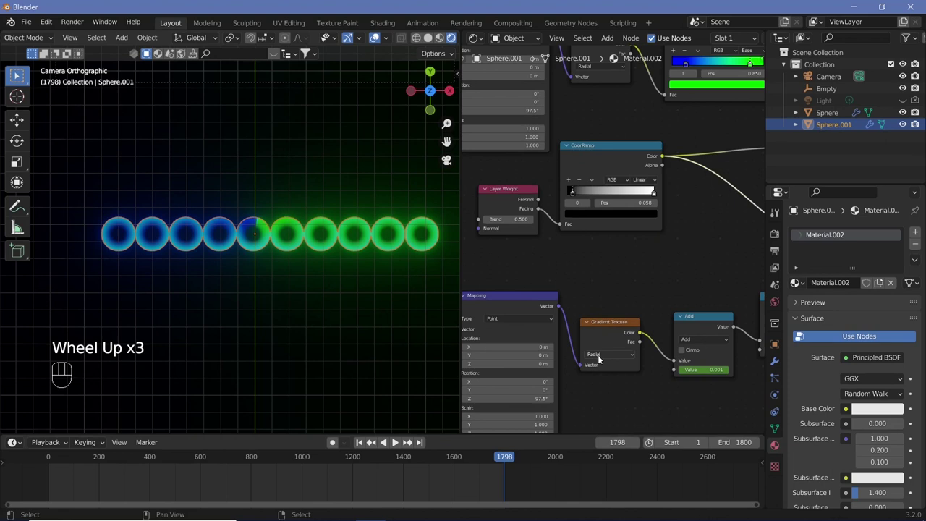
Step: Make Material.002 single-user and switch its Gradient Texture from radial to Linear
click(609, 368)
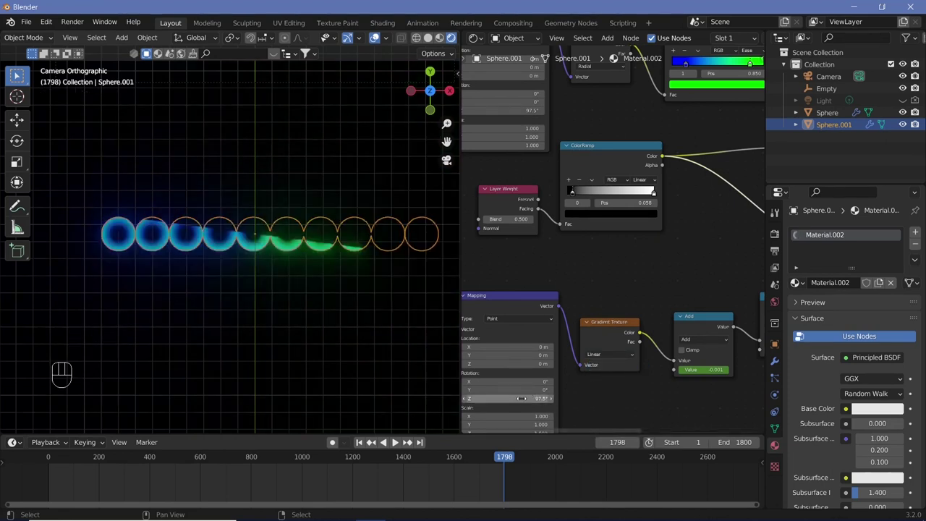
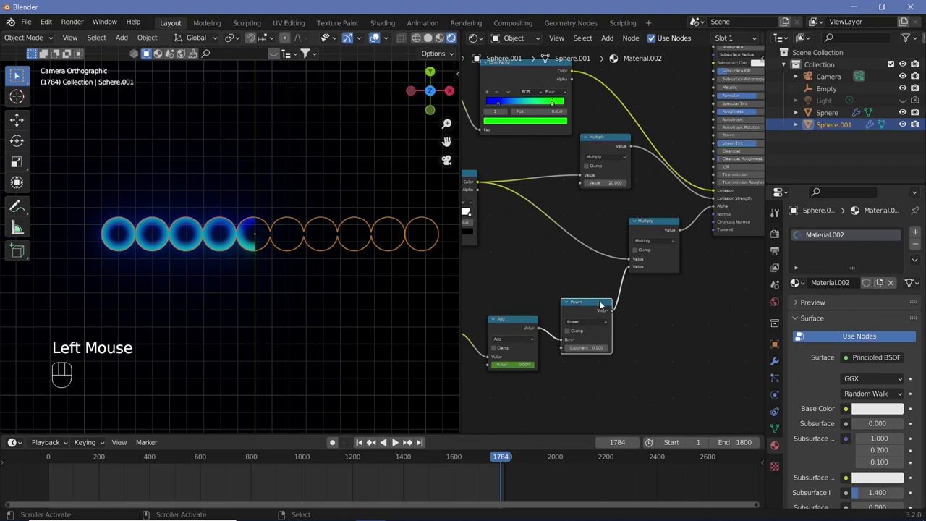
key(x)
drag(578, 321, 620, 327)
drag(620, 327, 616, 331)
key(x)
middle_click(586, 335)
Step: Preview the linear gradient output directly on the sphere row with Node Wrangler
click(558, 334)
click(610, 365)
middle_click(628, 366)
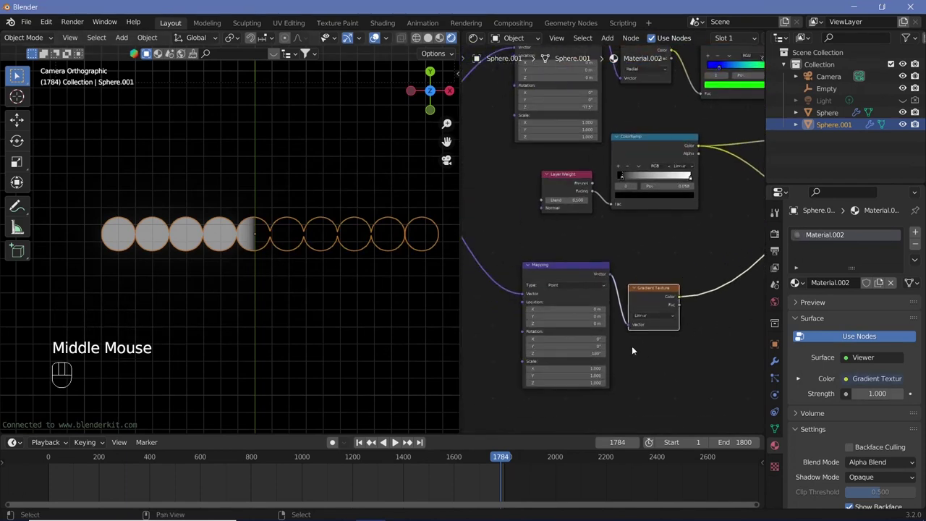
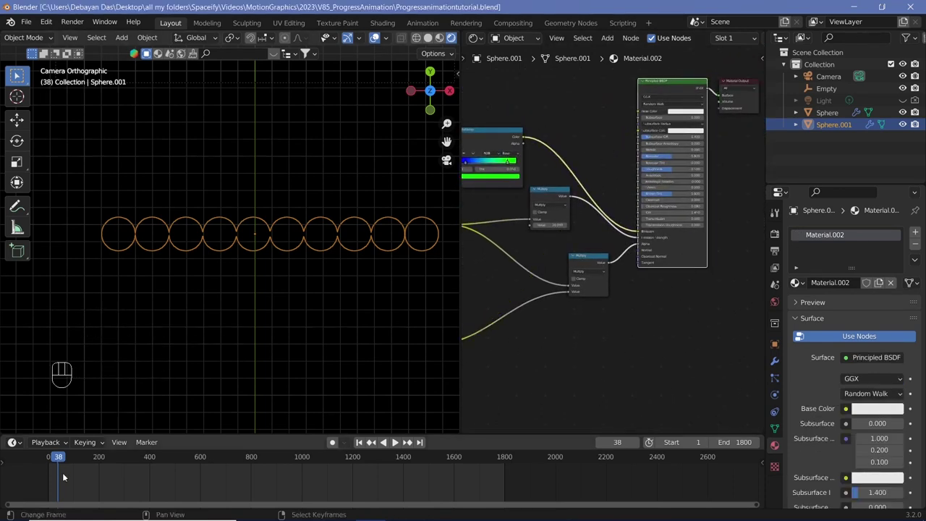
Step: Play the animation, jump near frame 1621 and zoom in on the blue-to-green spheres
key(shift+space)
key(shift+space)
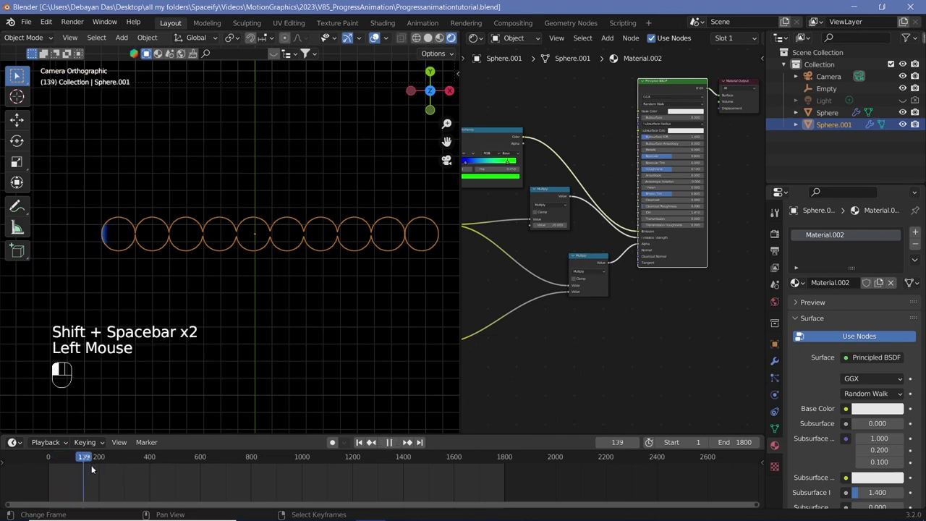
click(322, 469)
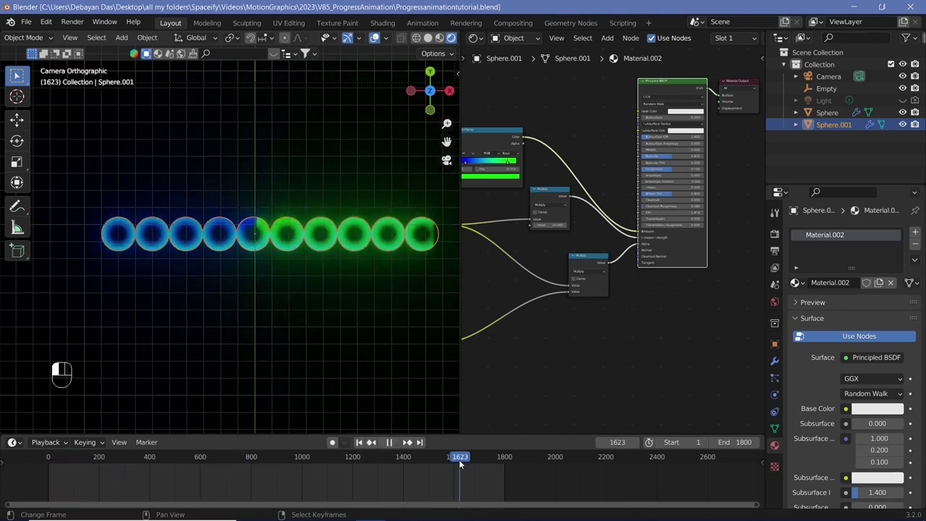
scroll(up, 3)
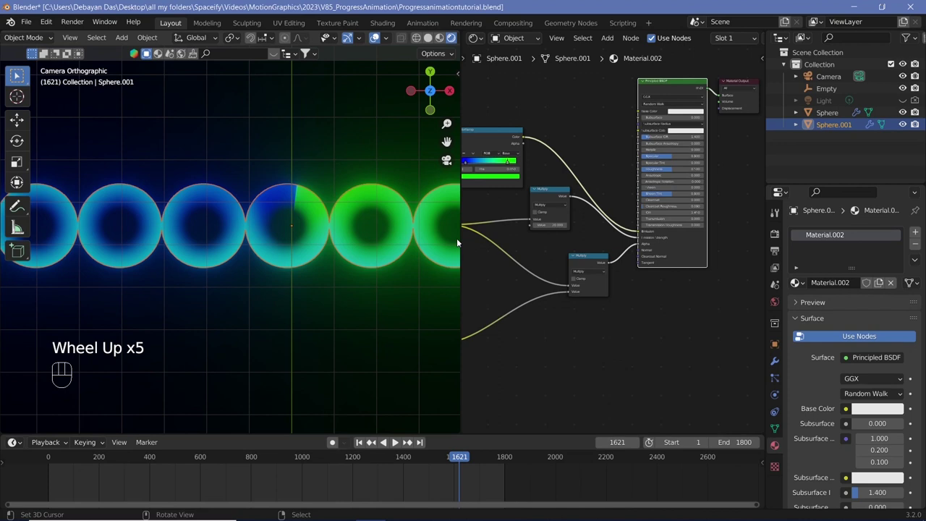
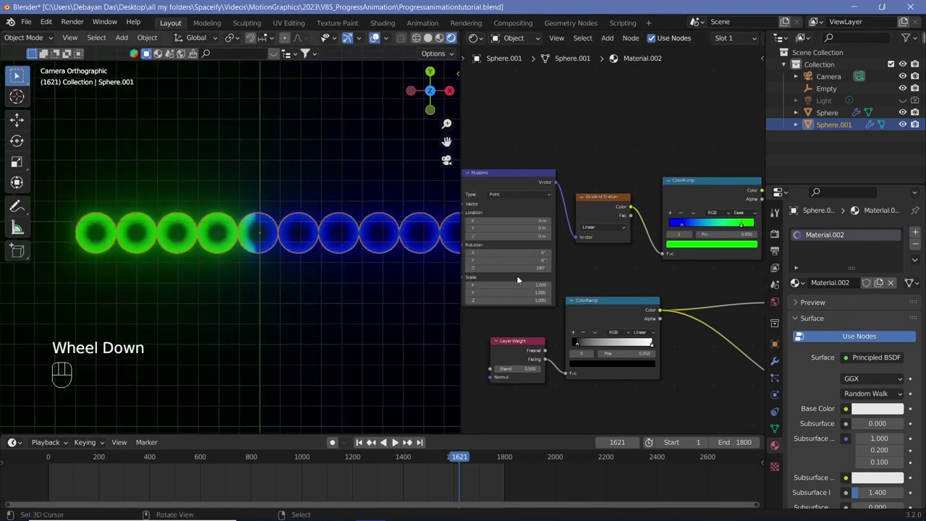
Step: Set the Mapping node to Rotation Z 180°, Location X 0.5 m, Scale X 0.05 and scrub to an earlier frame
scroll(down, 3)
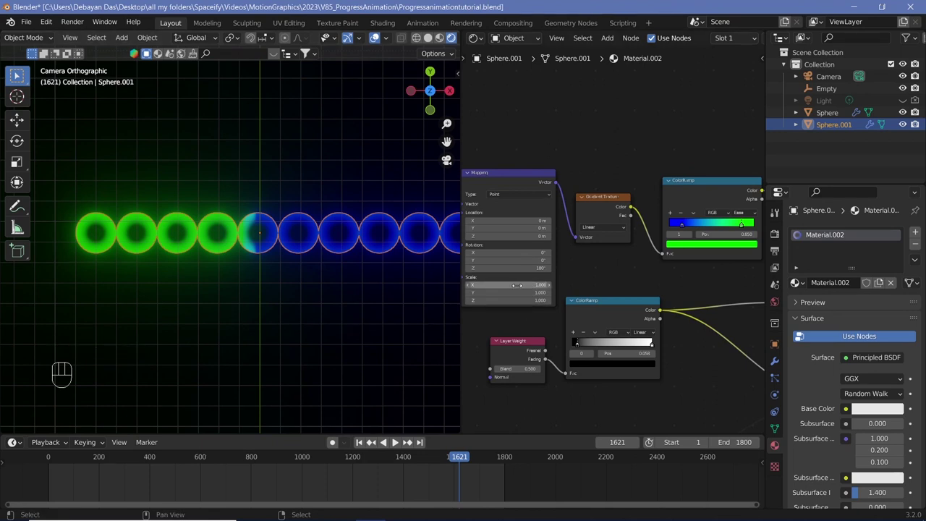
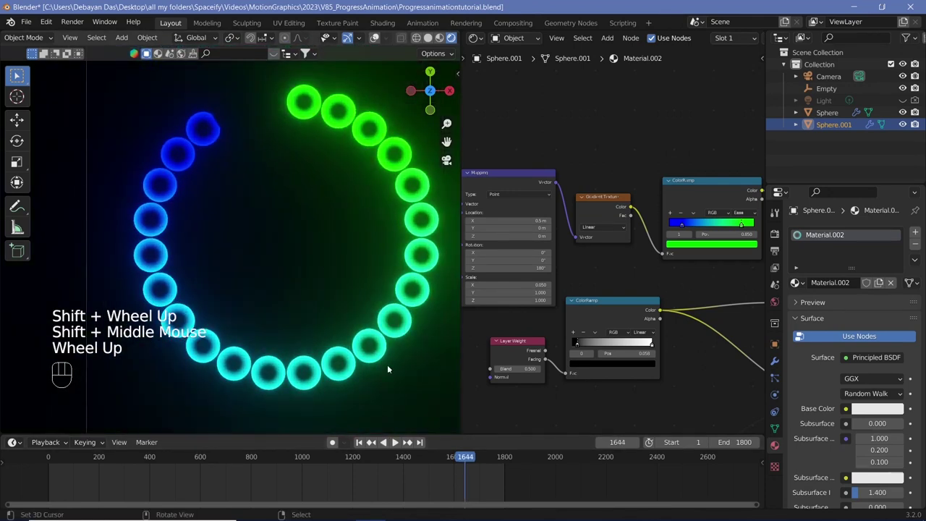
scroll(down, 3)
middle_click(234, 243)
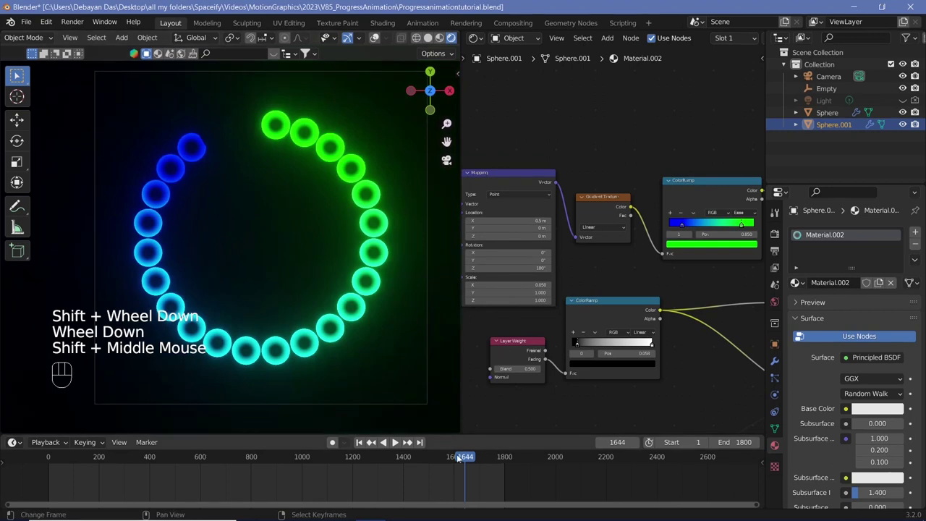
drag(325, 466, 310, 174)
scroll(up, 3)
drag(320, 252, 279, 290)
Step: Inspect the partly green ring from the camera view around frame 1099
scroll(up, 3)
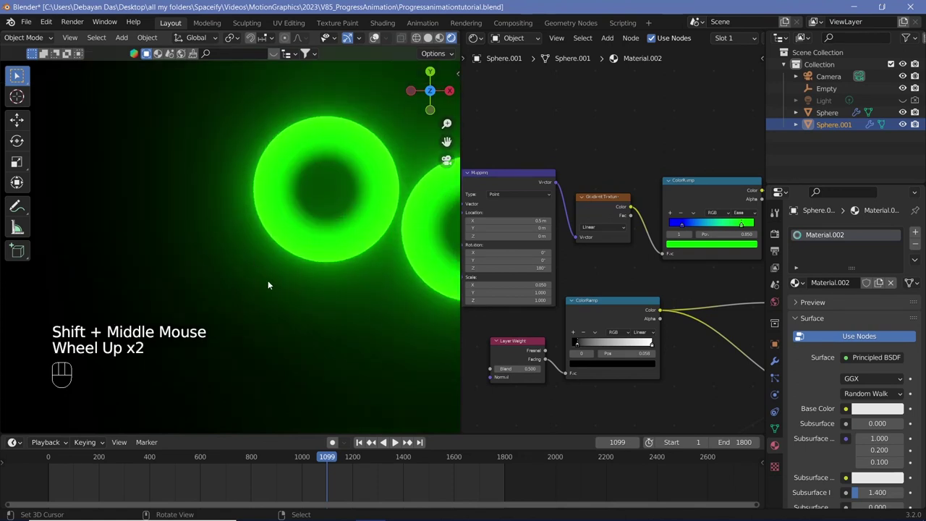
scroll(down, 3)
scroll(down, 3)
middle_click(278, 254)
scroll(up, 3)
scroll(down, 3)
middle_click(254, 213)
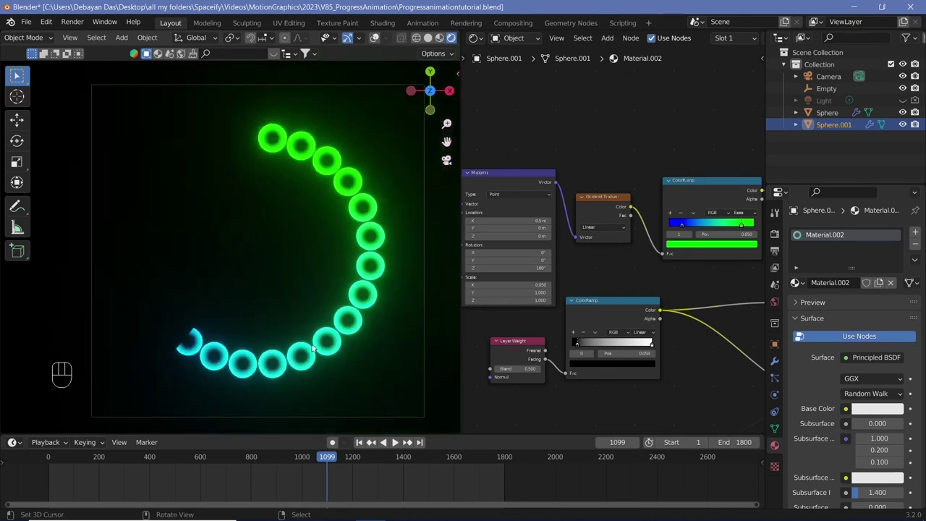
Step: Set render output to QuickTime container with the QT rle / QT Animation codec
click(778, 252)
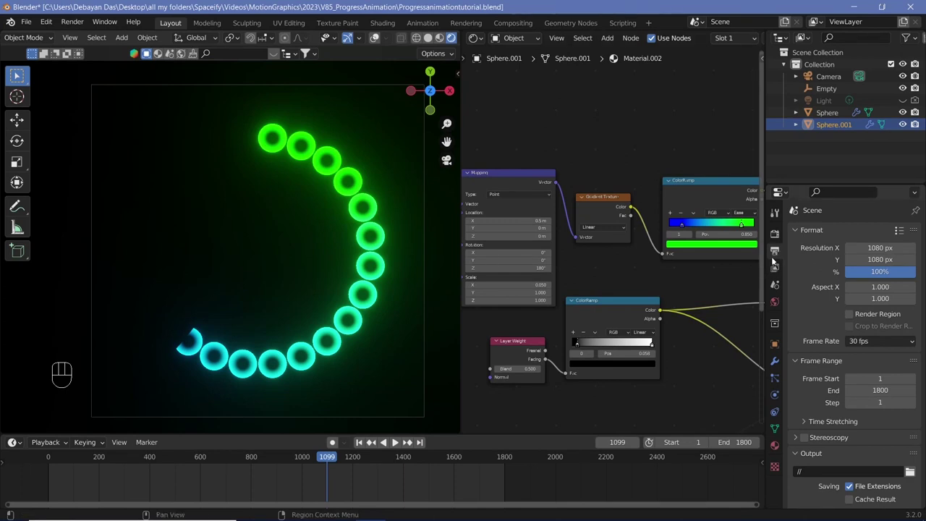
scroll(down, 3)
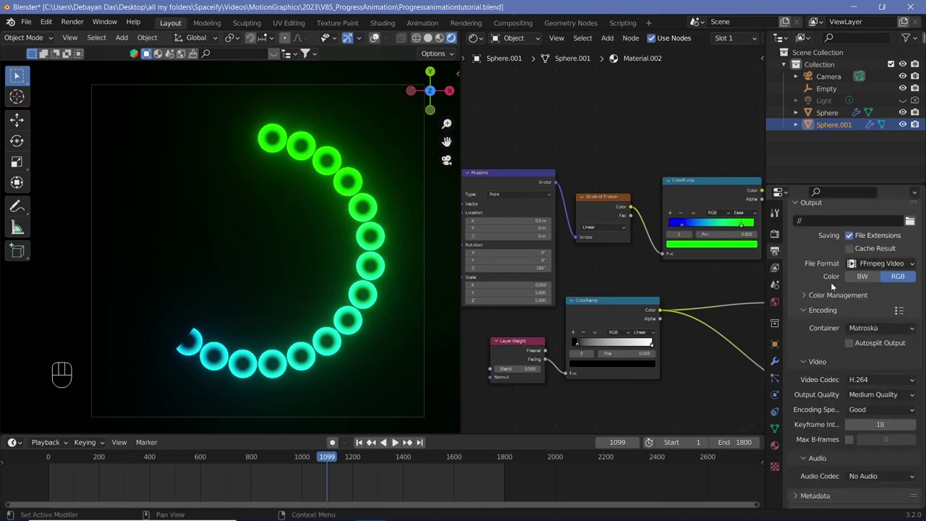
drag(855, 328, 874, 394)
drag(859, 380, 871, 226)
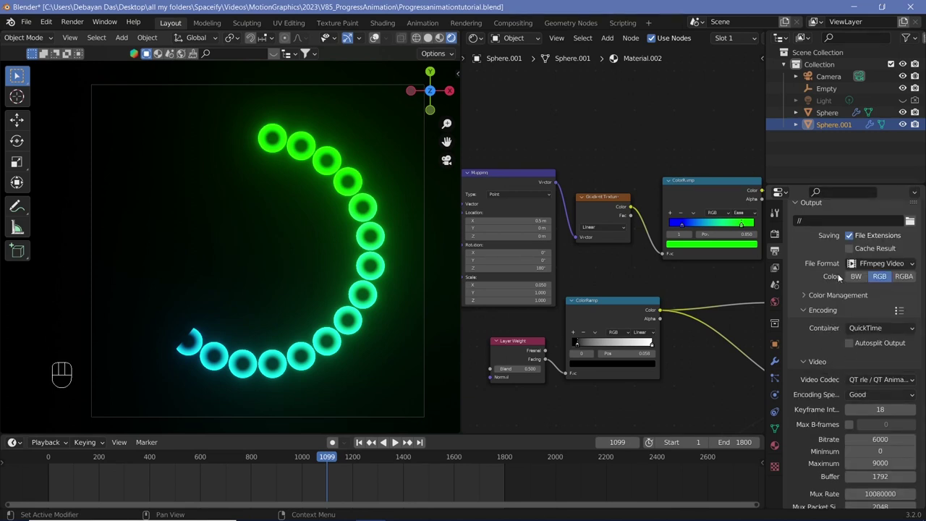
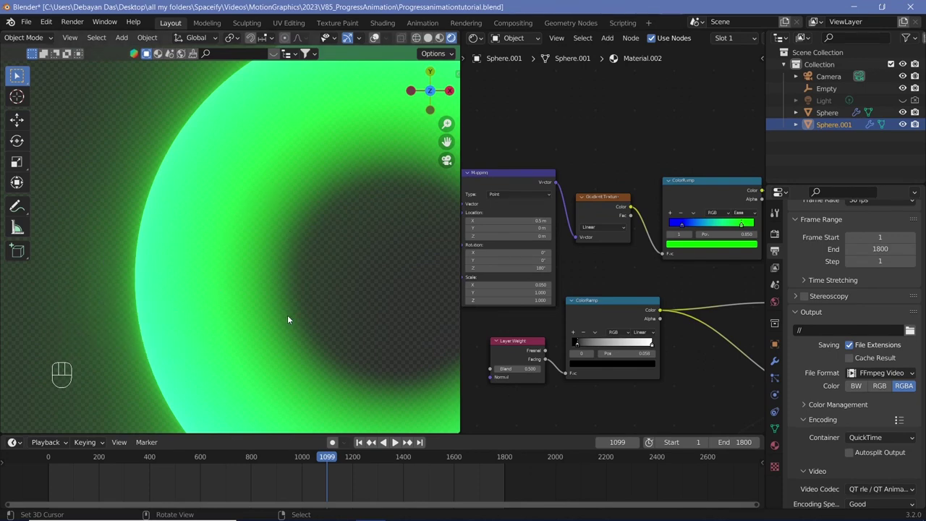
Step: Select the first Sphere ring and set its material Blend Mode to Alpha Clip
scroll(down, 3)
scroll(down, 3)
drag(773, 454, 797, 450)
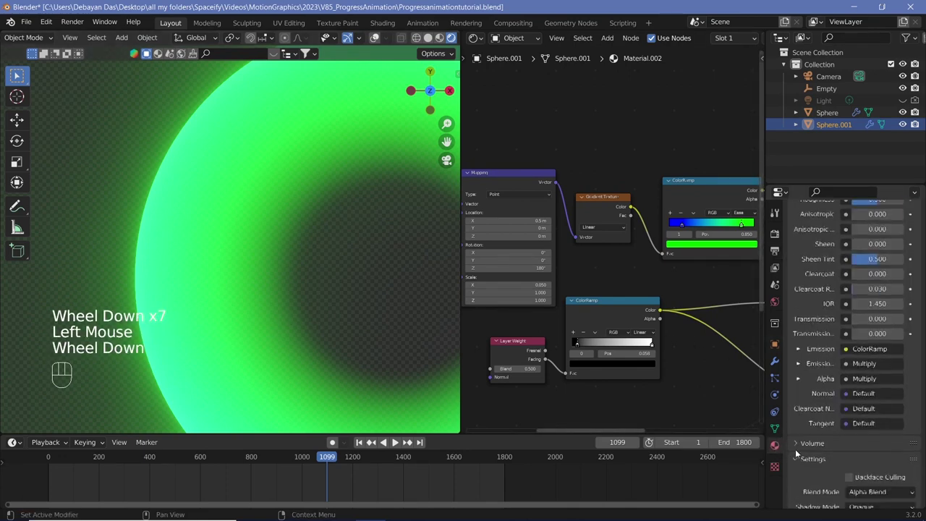
scroll(down, 3)
click(875, 403)
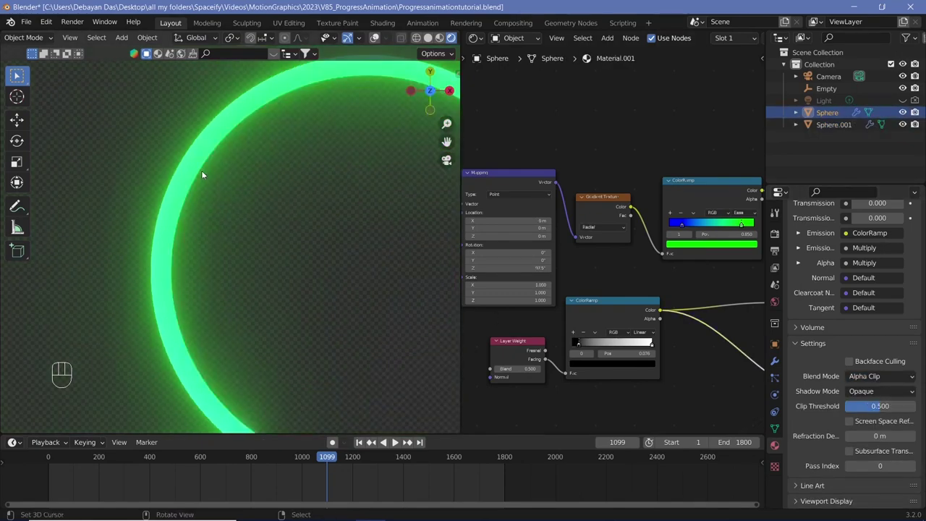
right_click(200, 173)
Step: Raise the Layer Weight fresnel blend to 0.7 and check the thin glowing rims
scroll(down, 3)
scroll(down, 3)
middle_click(268, 221)
scroll(up, 3)
drag(290, 220, 221, 241)
scroll(up, 3)
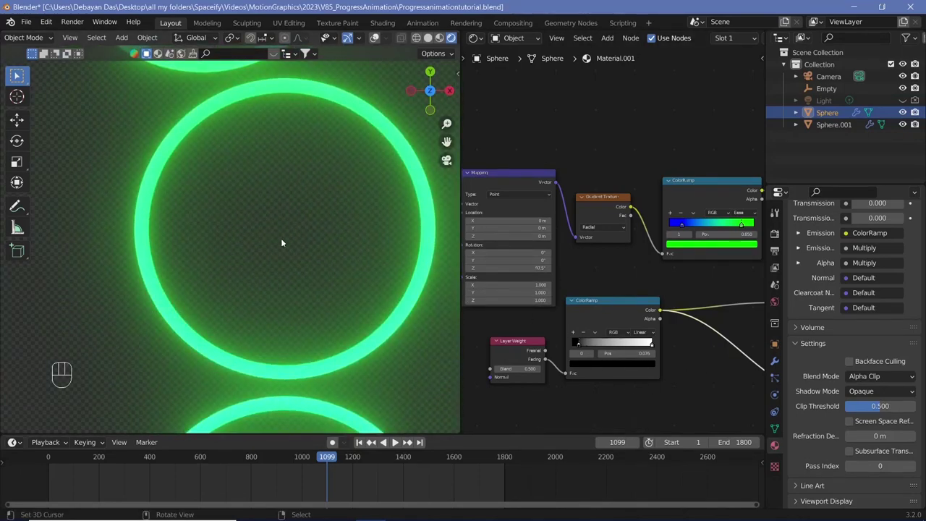
scroll(up, 3)
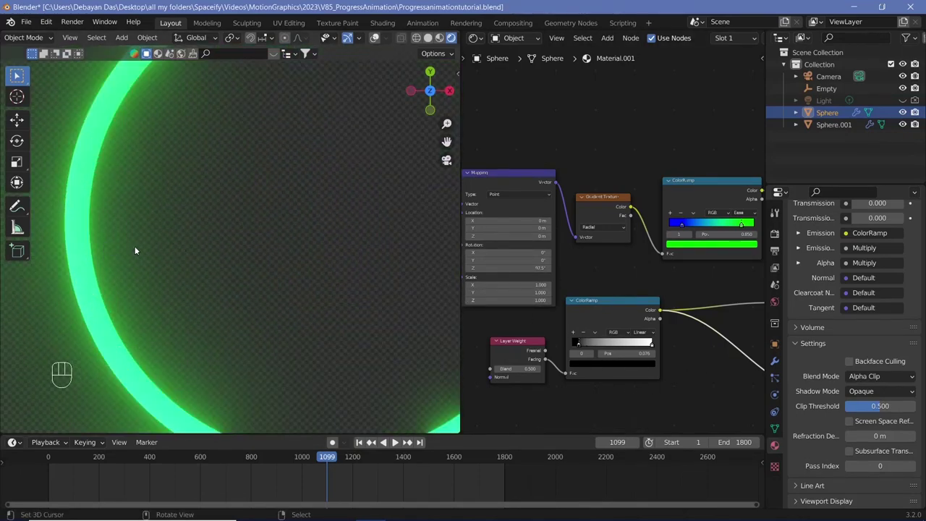
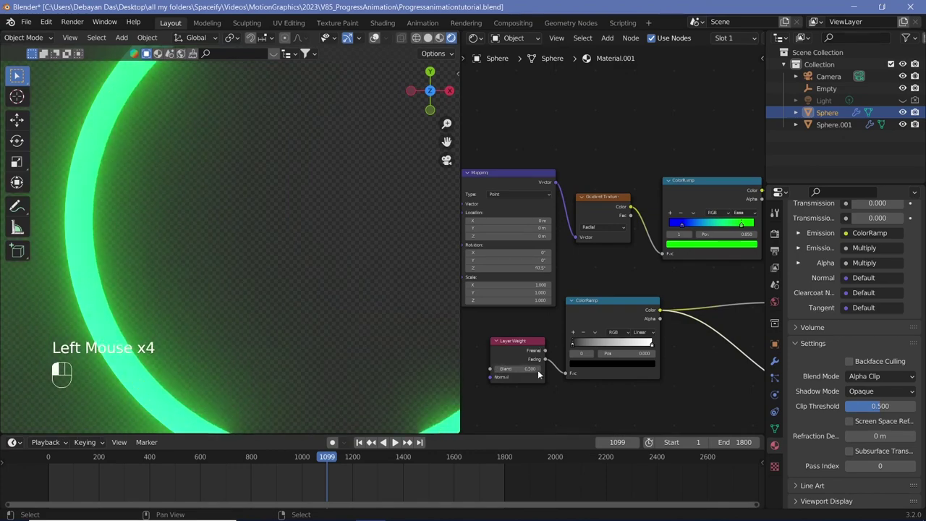
scroll(down, 3)
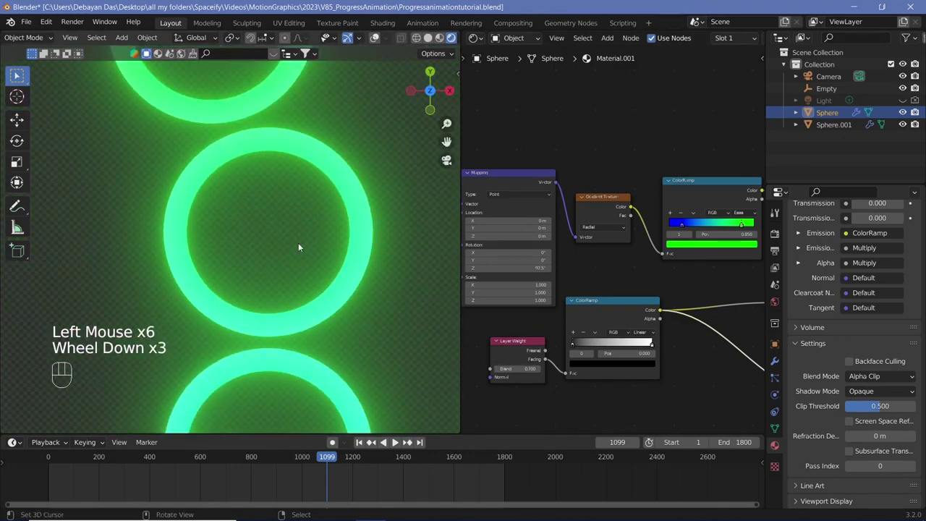
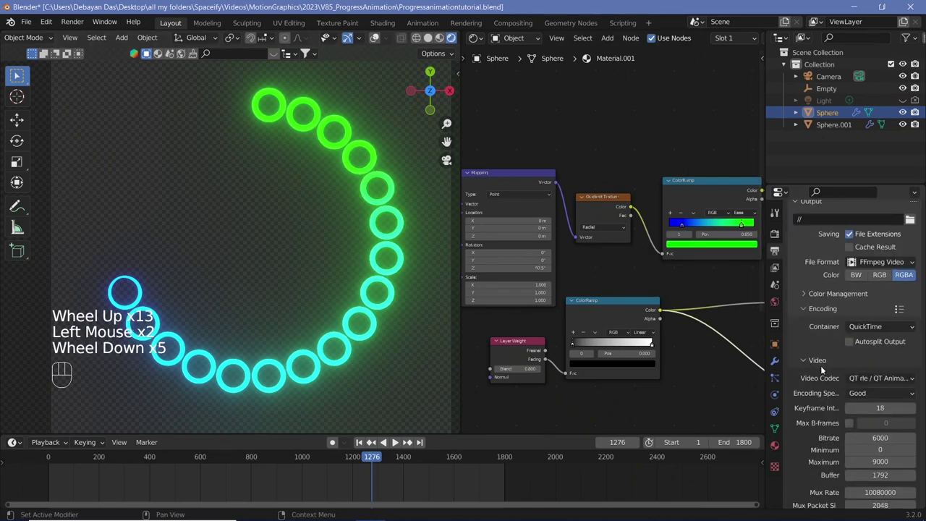
Step: Set the Layer Weight blend to 0.8 and review the RGBA output settings before rendering
scroll(up, 3)
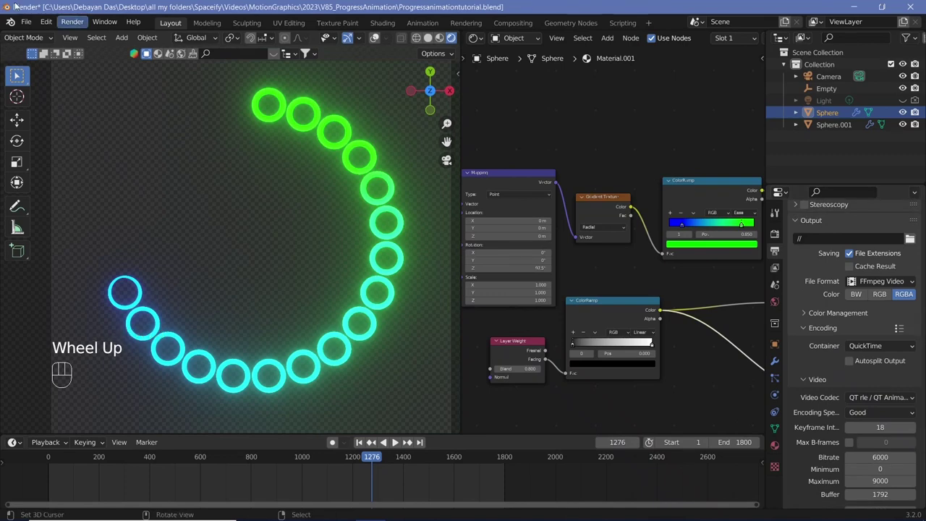